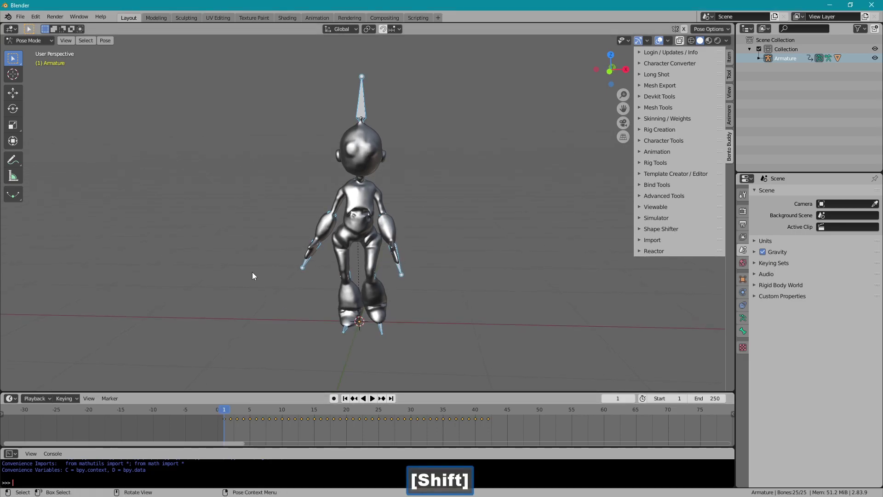
Frame all walk keyframes in the Timeline, then reset the bones' rotation to the rest T-pose
key("a")
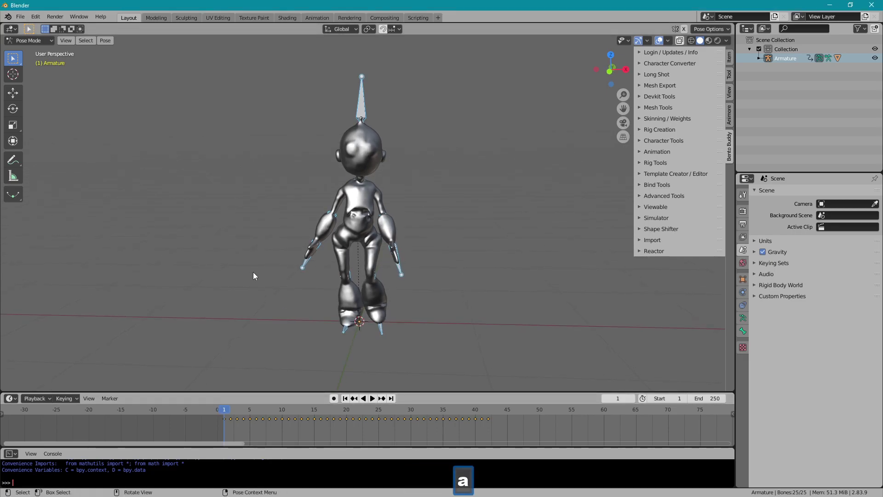
left_click(277, 433)
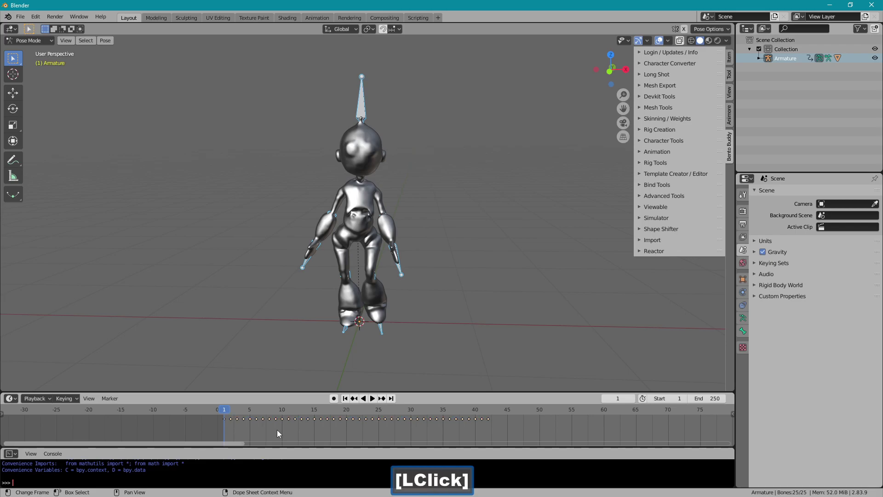
key("a")
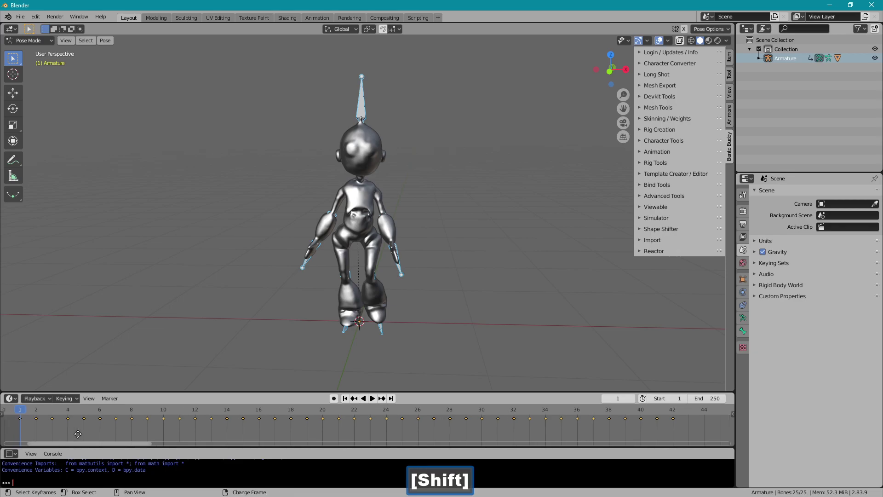
key("g")
left_click(292, 433)
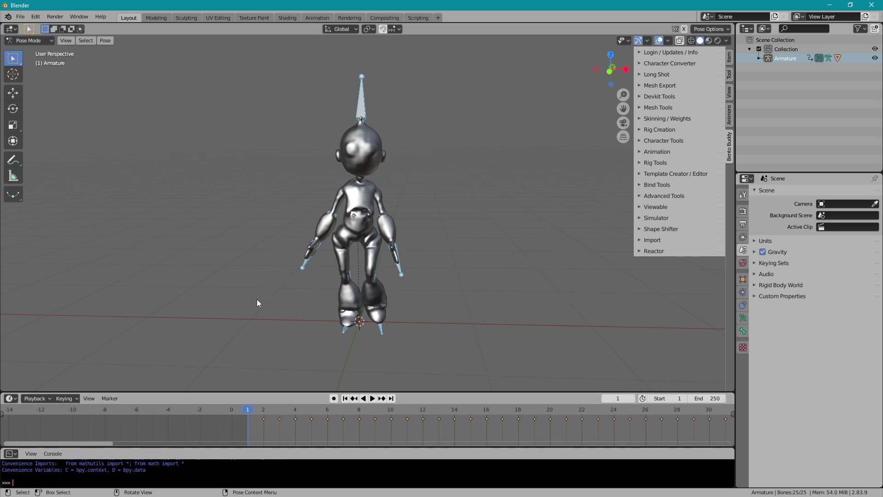
key("alt+r")
Clear bone locations, key the T-pose with the LocRot set at frame 1, and check frame 14 then frame 1
key("alt+g")
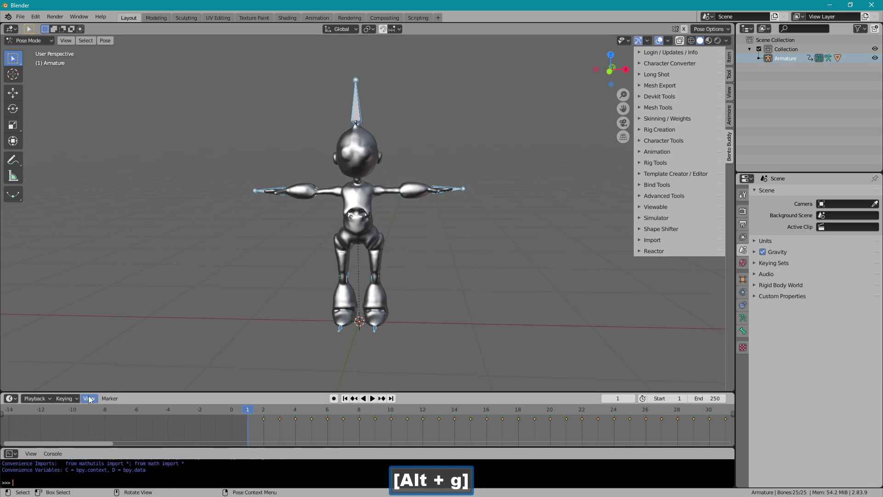
left_click(78, 400)
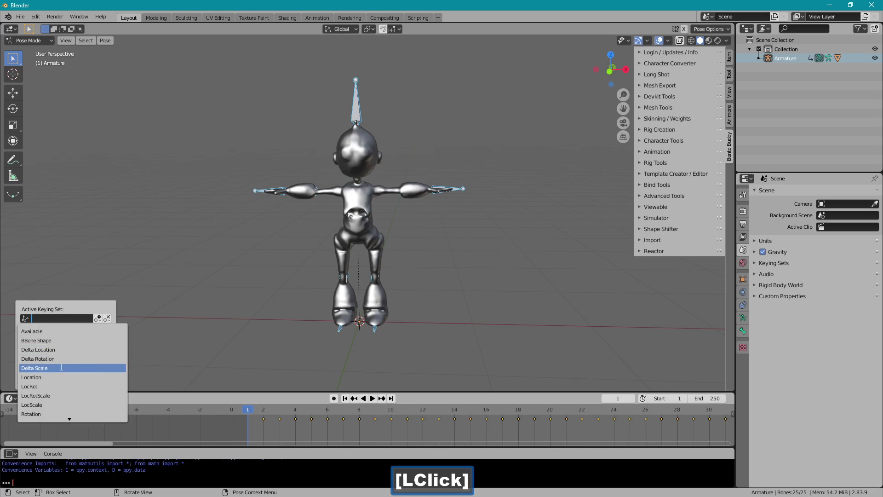
left_click(60, 387)
left_click(100, 322)
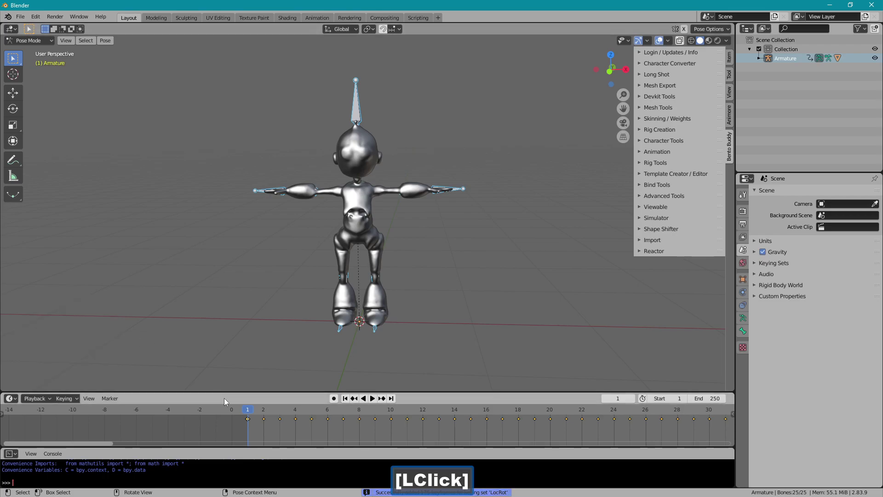
left_click(259, 415)
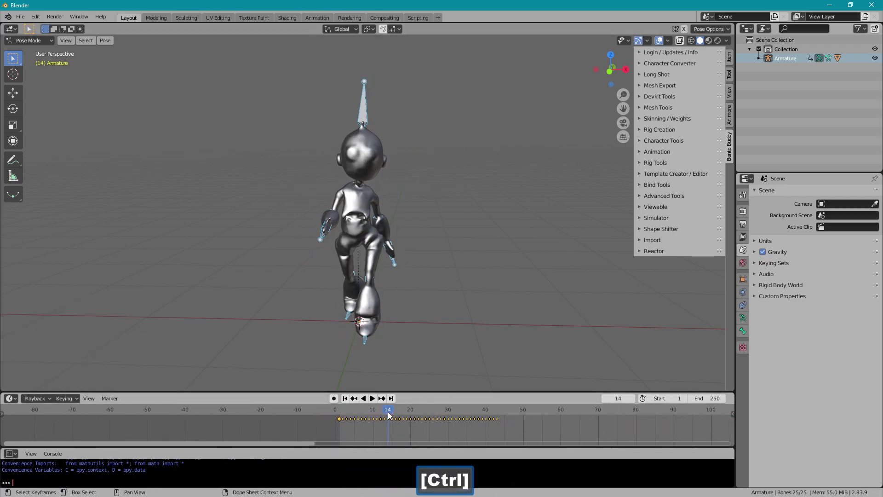
left_click(401, 414)
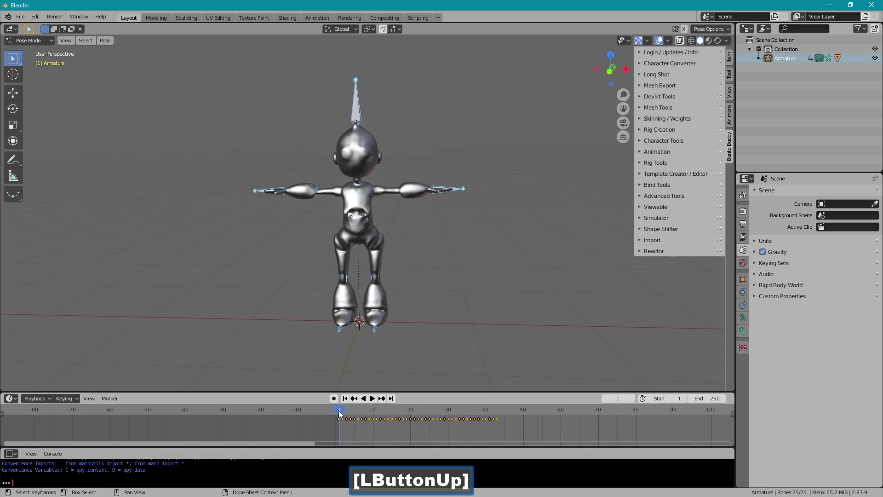
Expand Bento Buddy's Template Creator/Editor tools, hiding then re-showing the robot mesh over its bones
left_click(345, 403)
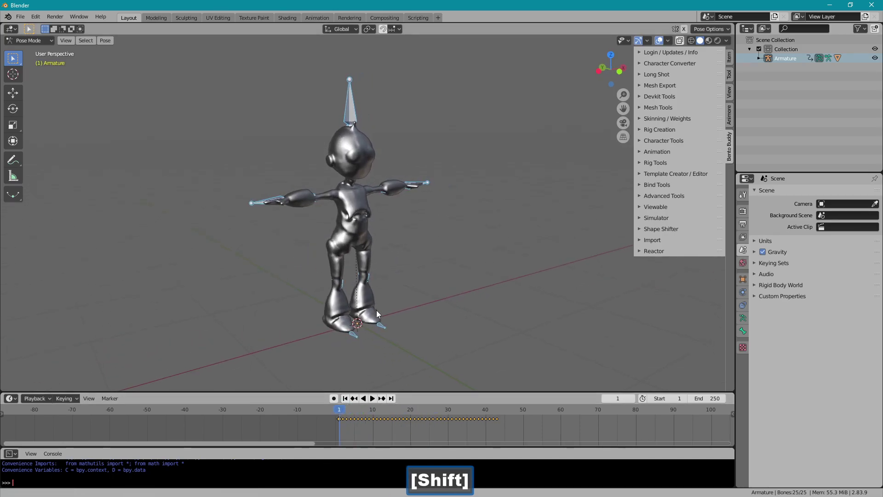
left_click(654, 179)
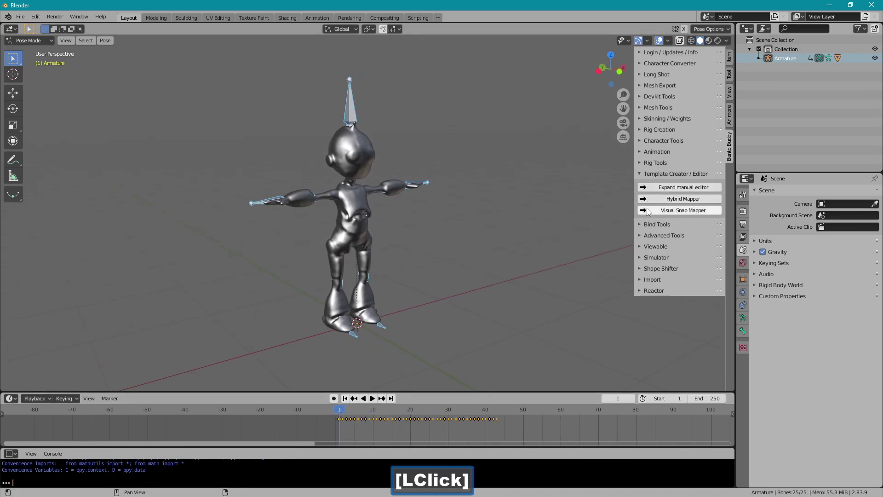
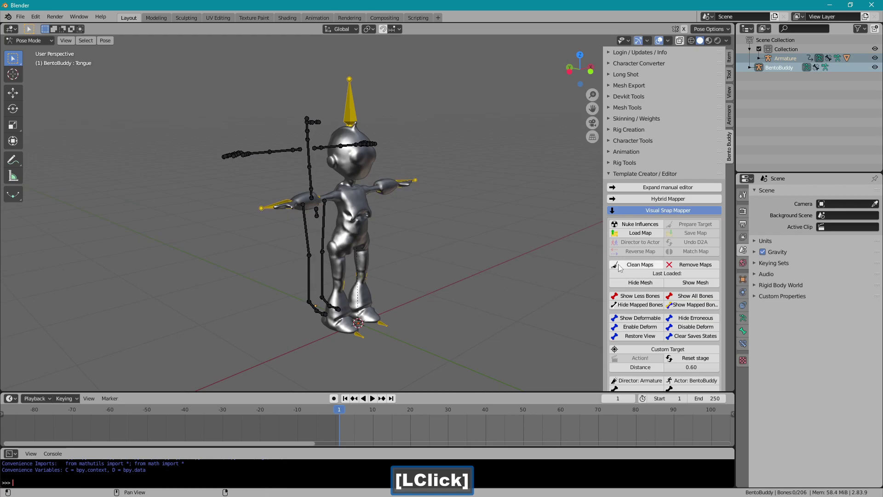
left_click(657, 287)
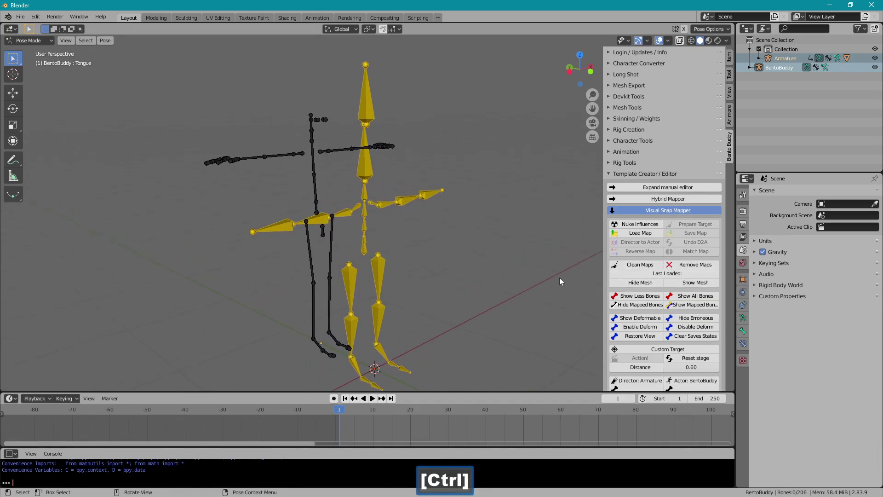
left_click(683, 285)
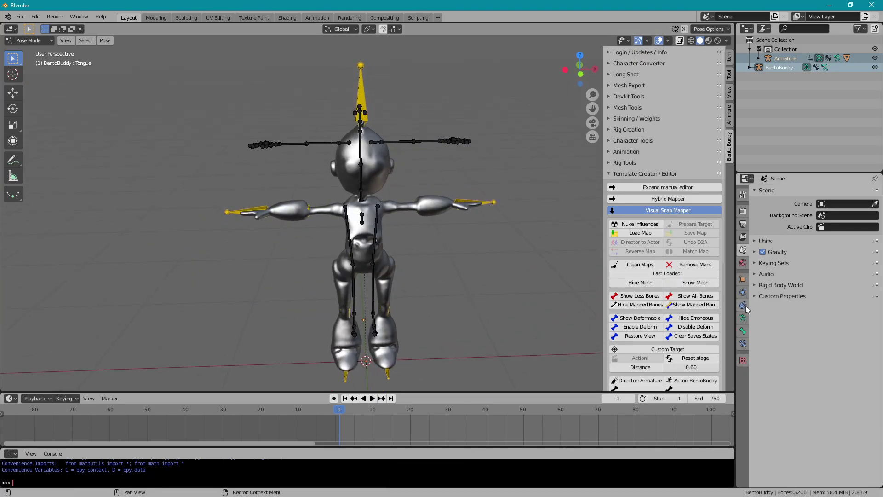
Draw the armature In Front of the mesh and test-move the head bone, cancelling the move
left_click(745, 325)
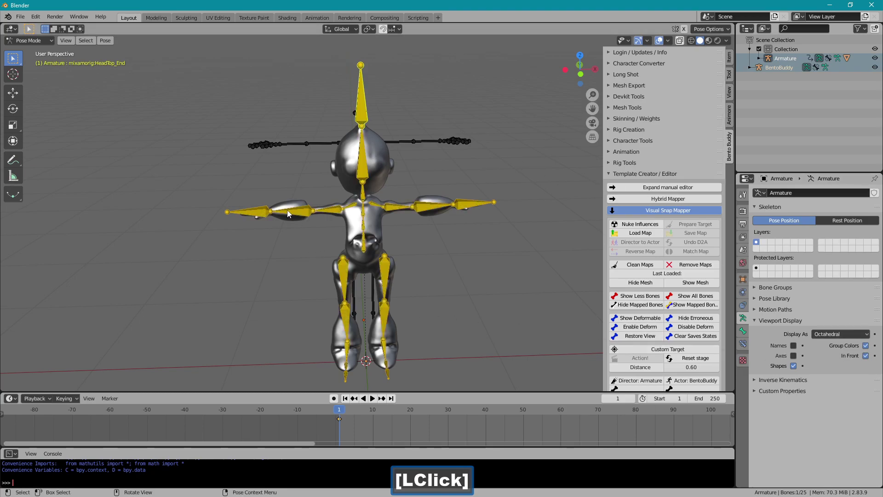
key("r")
right_click(281, 228)
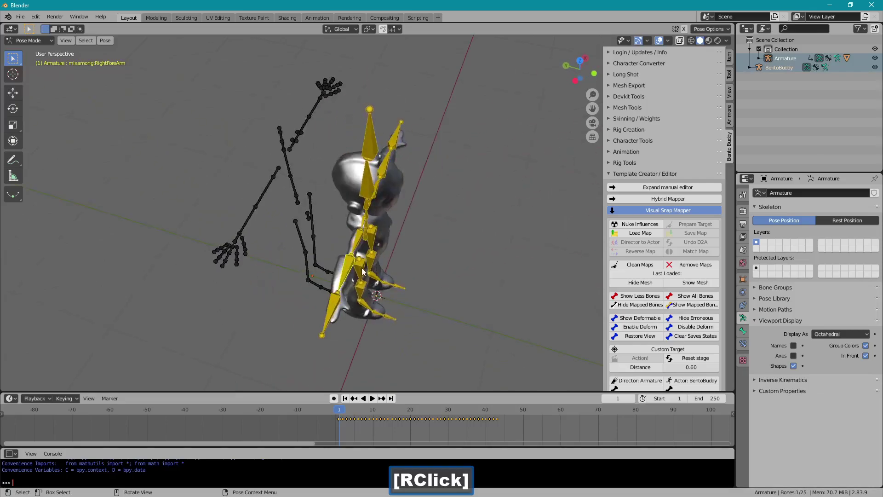
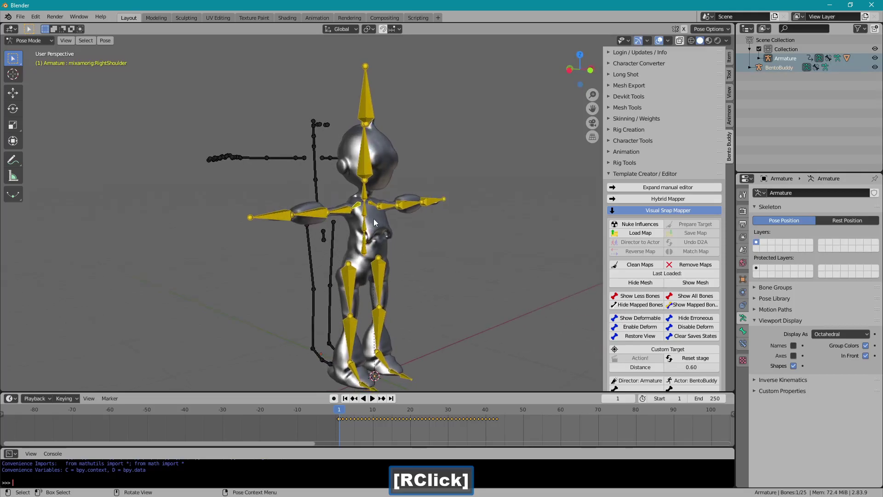
left_click(373, 111)
key("g")
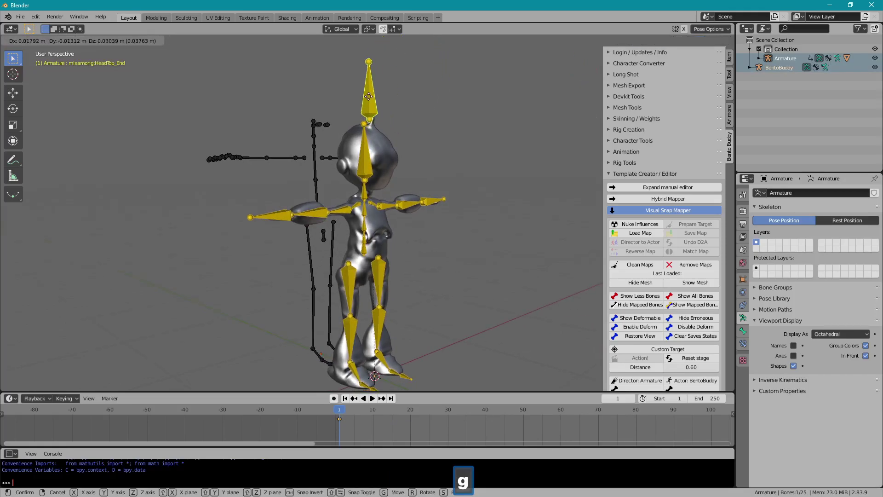
right_click(407, 73)
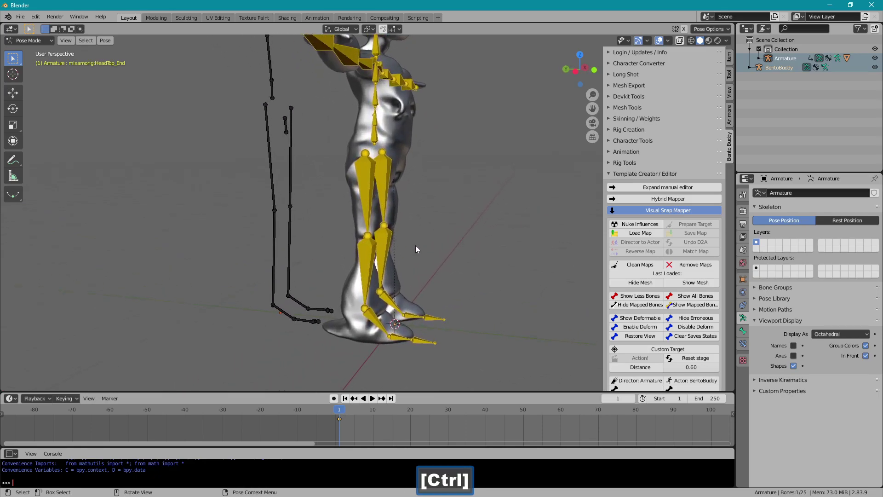
Test-grab and test-rotate the right toe bone, cancelling so the T-pose stays unchanged
left_click(418, 343)
key("g")
right_click(471, 316)
left_click(401, 341)
key("r")
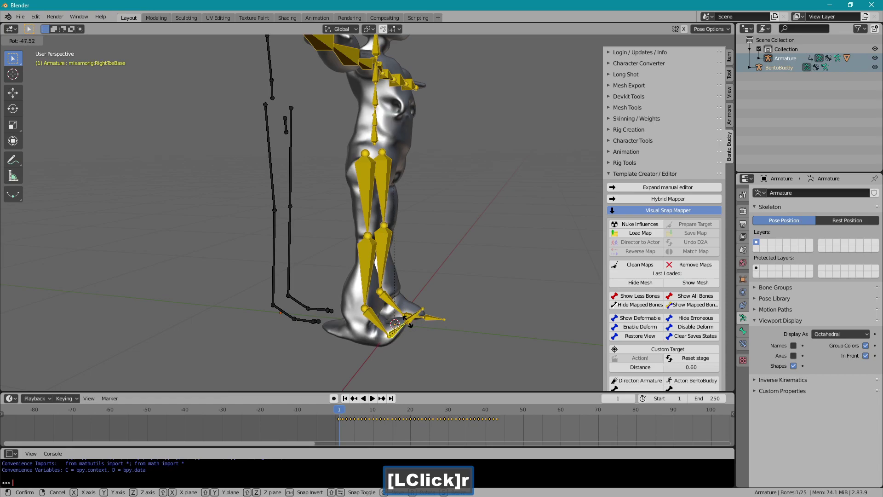
right_click(411, 324)
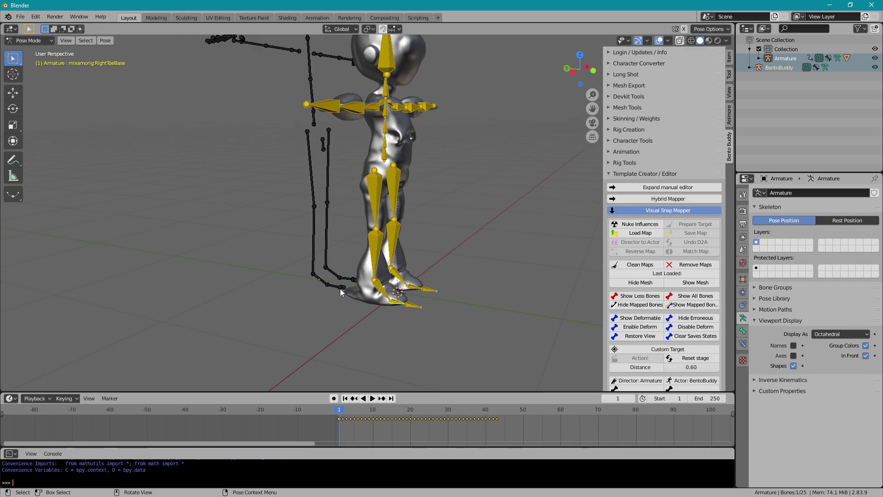
Pair mixamorig:RightToeBase with the template's mFootRight and expand the manual mapping editor
left_click(335, 289)
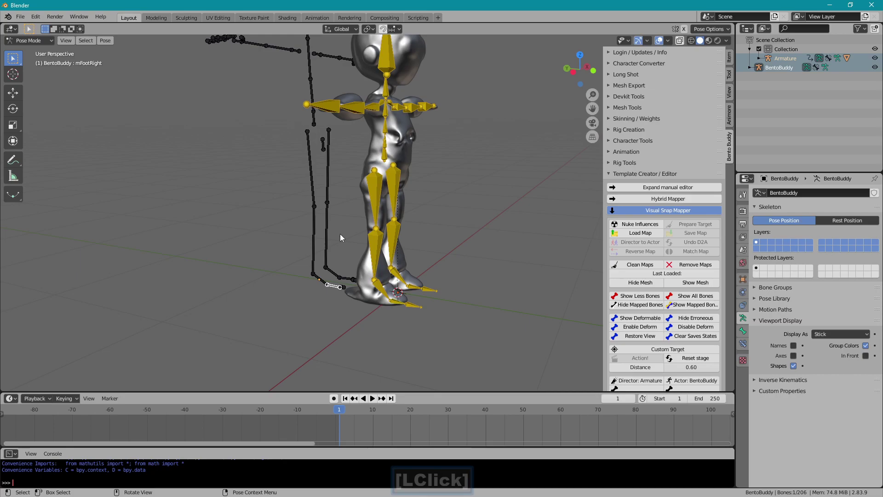
left_click(384, 317)
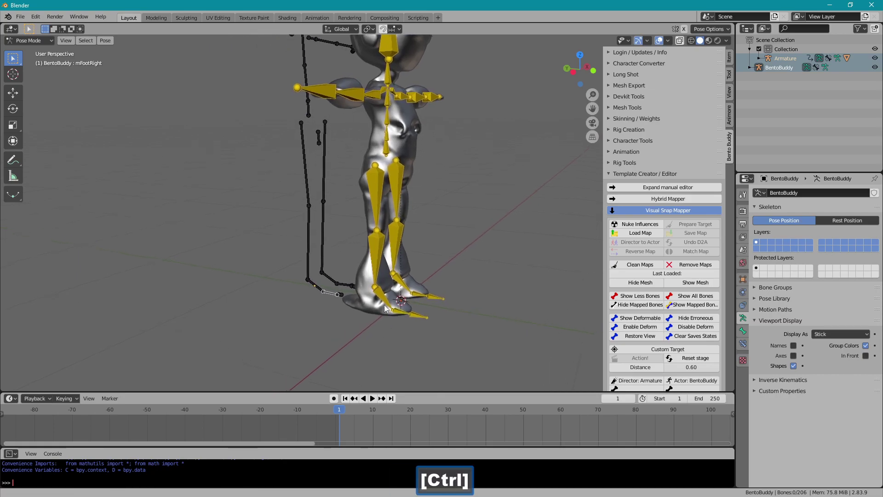
left_click(402, 318)
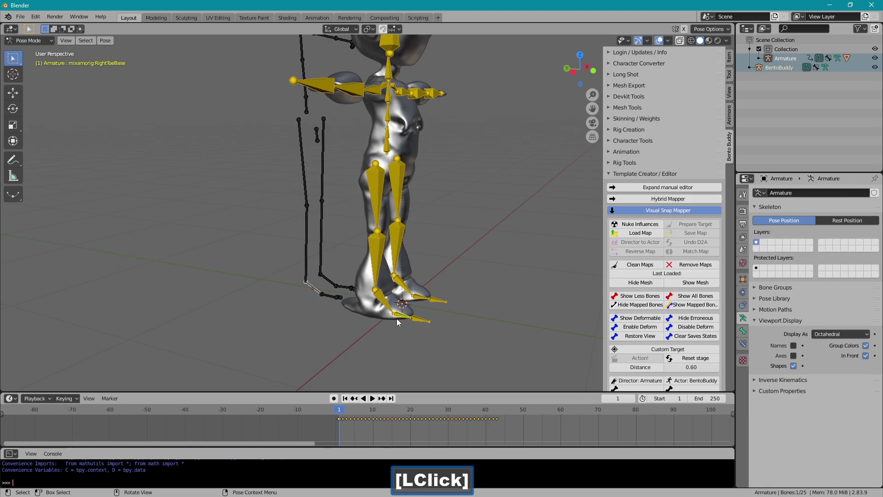
key("g")
right_click(410, 304)
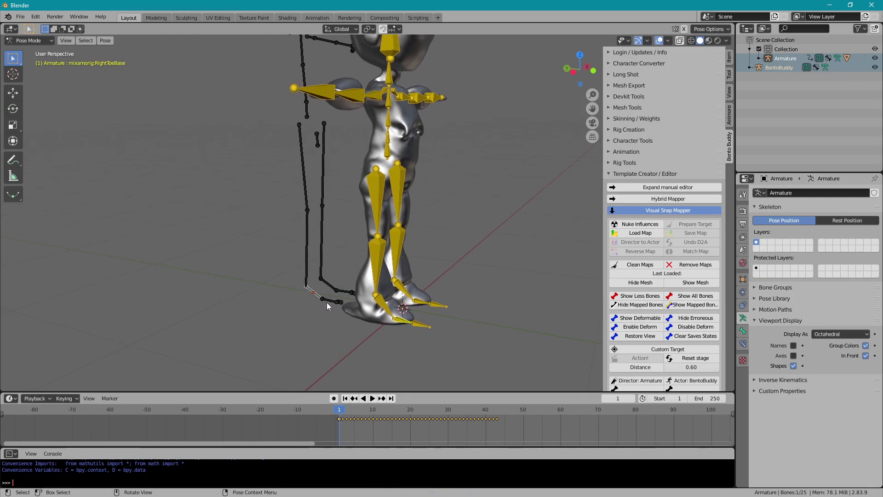
left_click(329, 303)
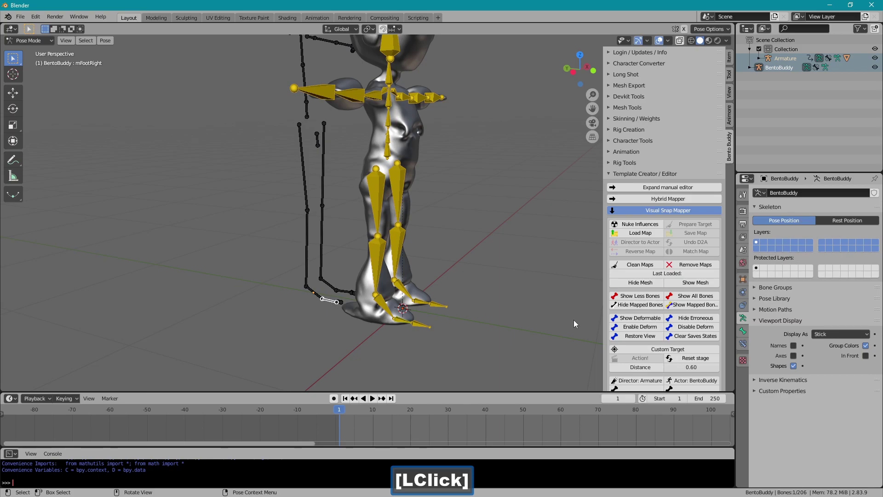
left_click(731, 228)
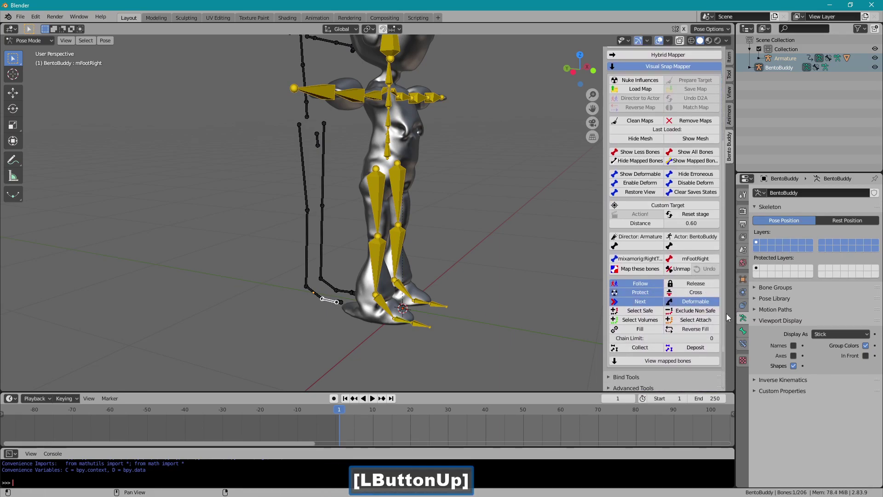
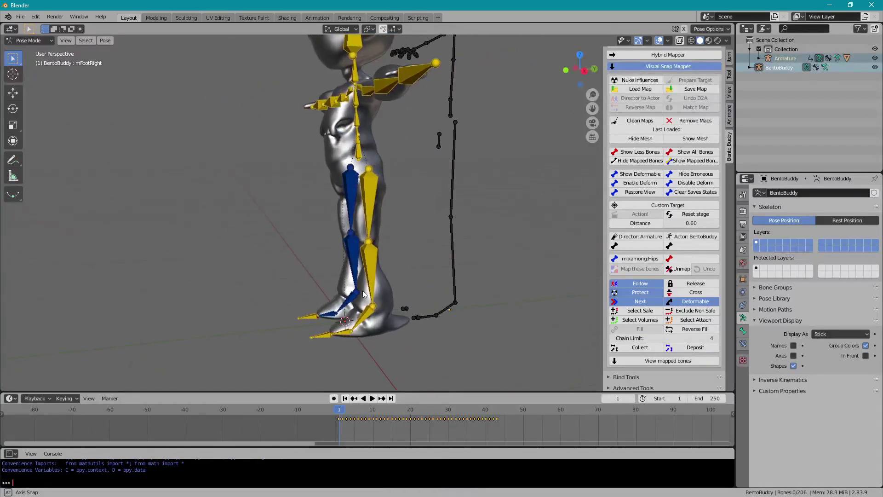
Pick the robot's left upper leg bone to pair with mHipLeft after mapping the right leg chain
left_click(457, 188)
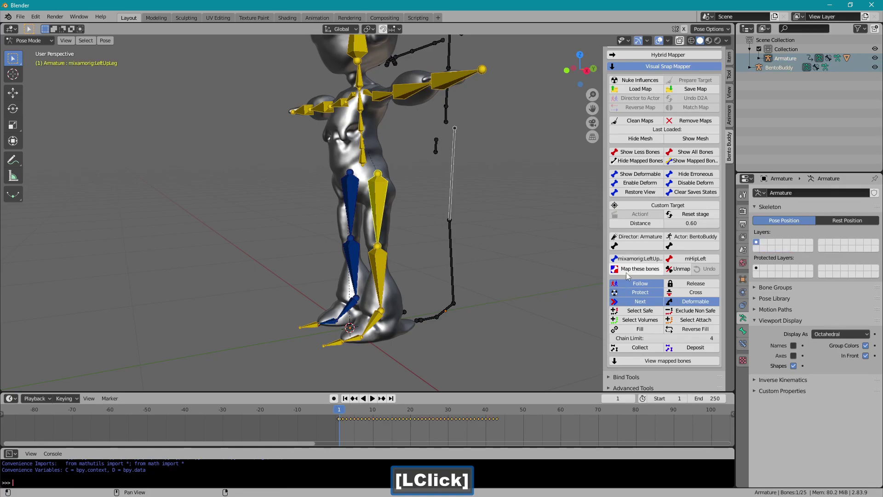
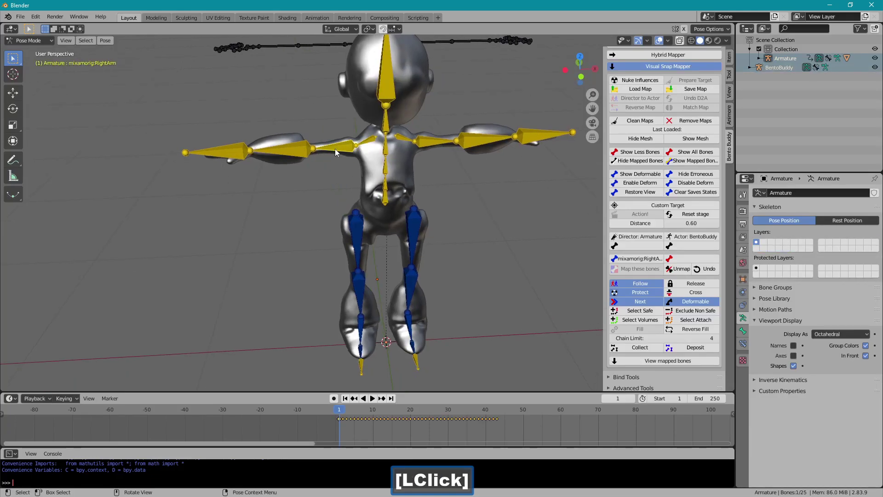
Map RightArm and RightHand onto mShoulderRight, mElbowRight and mWristRight
double_click(299, 154)
left_click(234, 159)
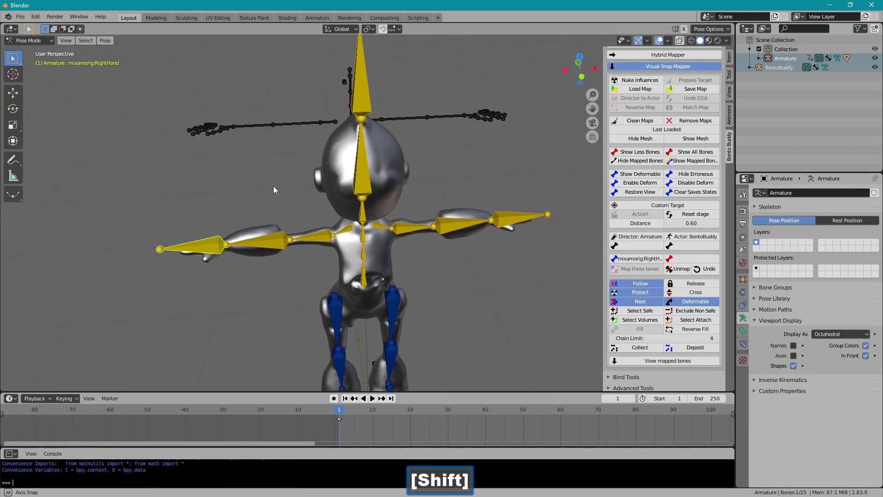
left_click(325, 130)
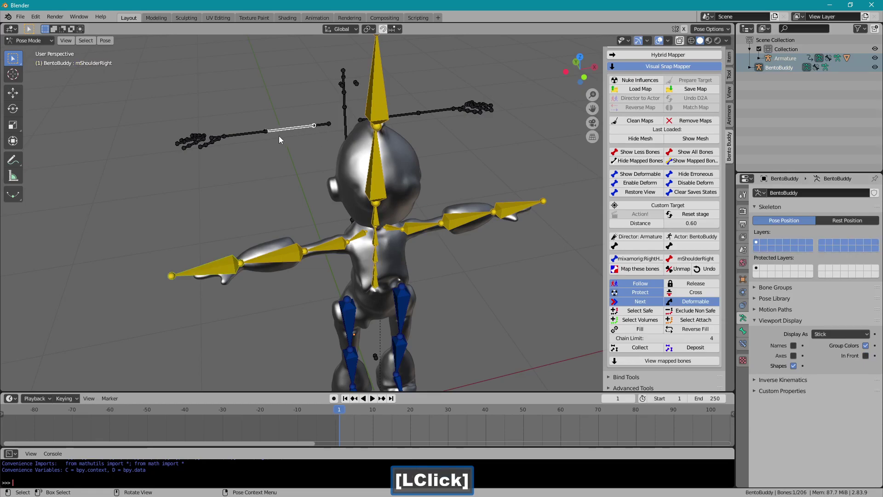
double_click(242, 144)
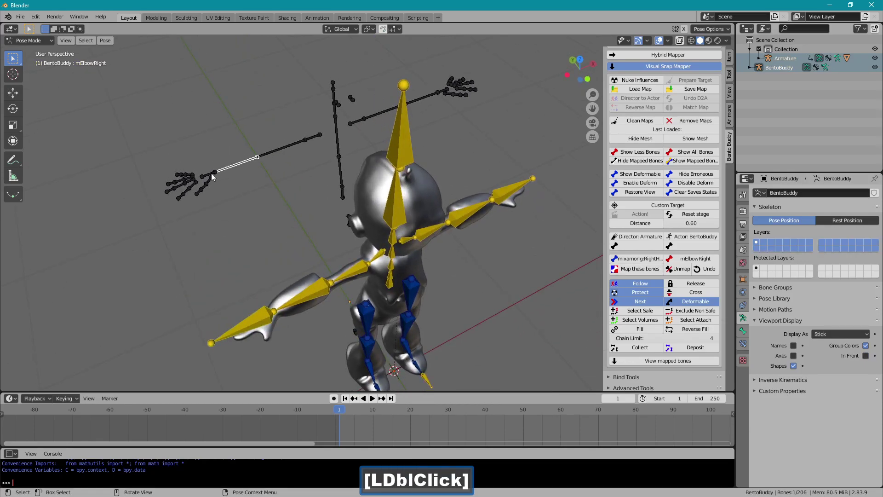
left_click(215, 176)
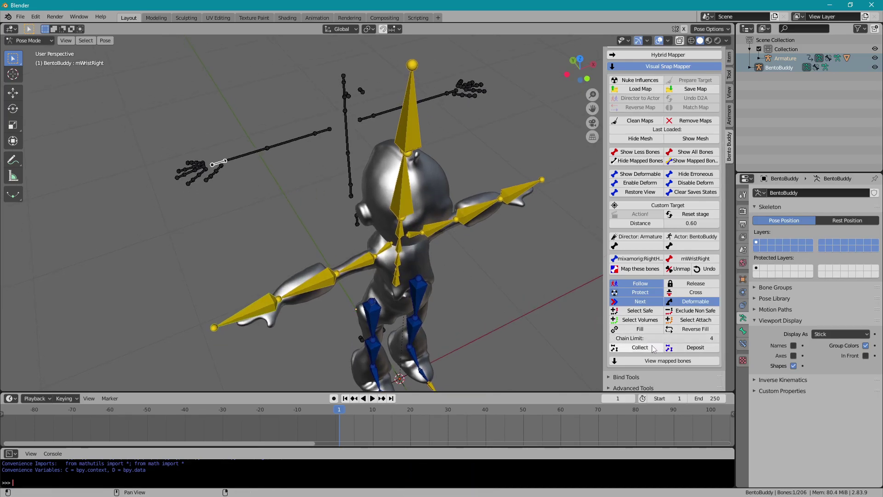
left_click(647, 332)
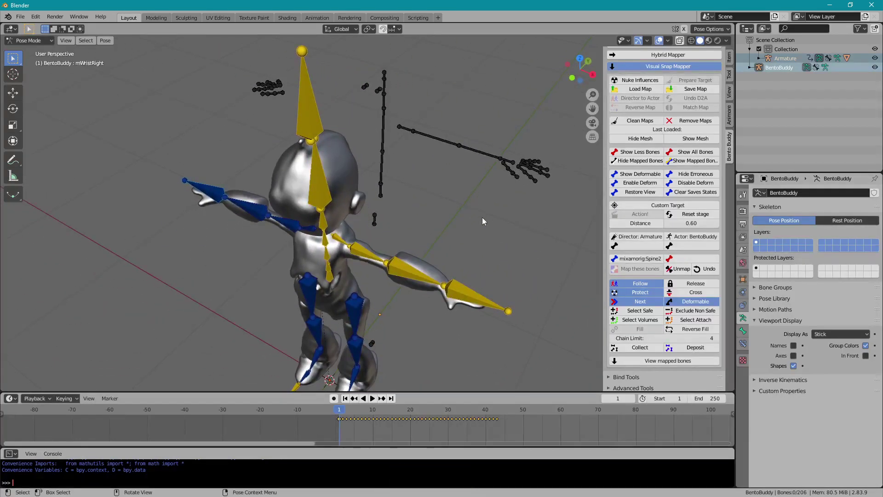
Map the left arm chain onto the Second Life left bones ending at mWristLeft
left_click(479, 298)
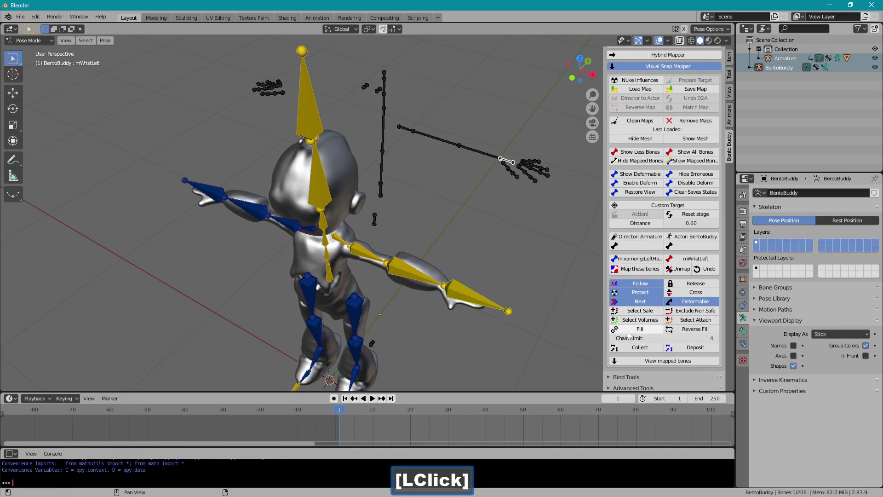
left_click(632, 336)
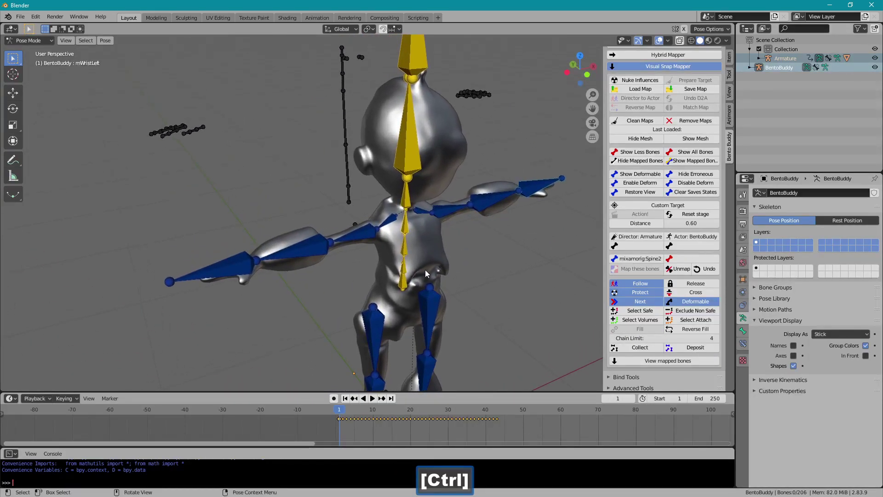
Map the robot's spine bones onto mPelvis, mTorso and mChest
left_click(401, 290)
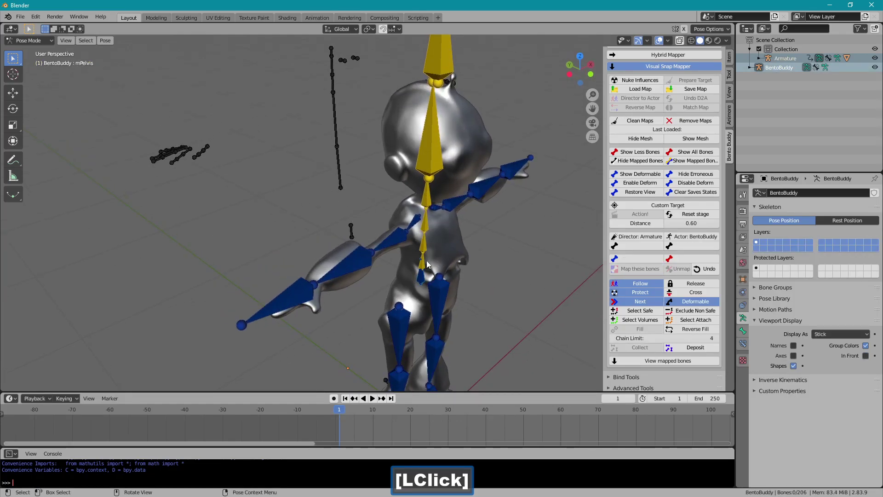
left_click(444, 221)
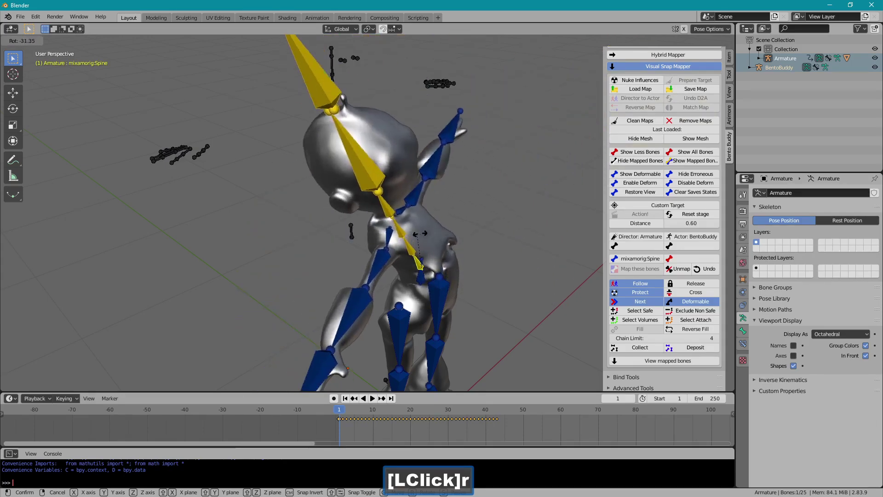
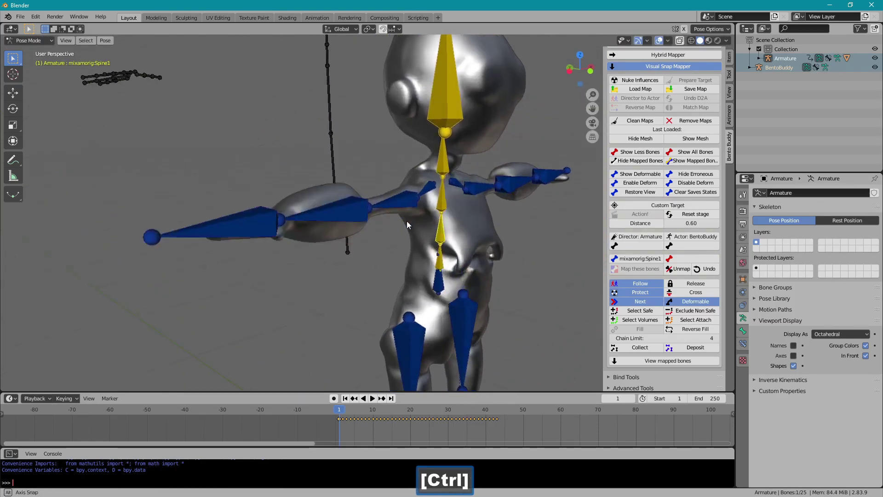
left_click(443, 265)
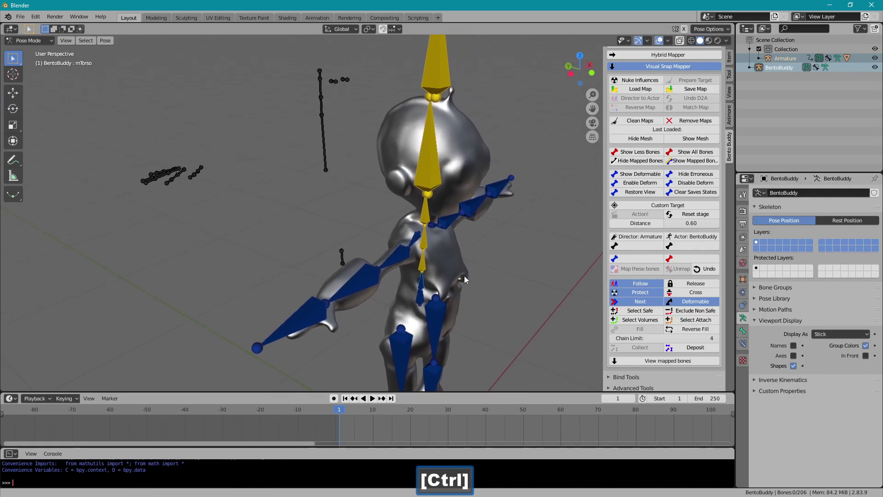
left_click(442, 255)
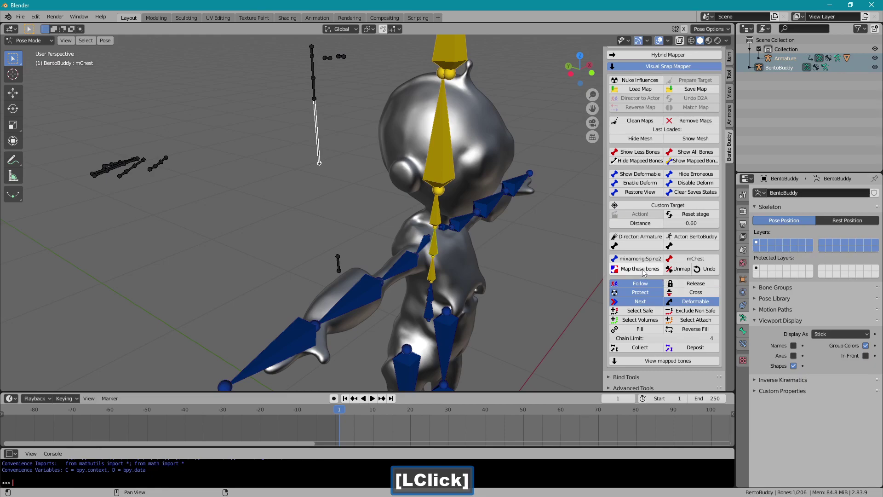
key("r")
Map the robot's neck onto mNeck and its head onto mHead
right_click(438, 201)
left_click(318, 96)
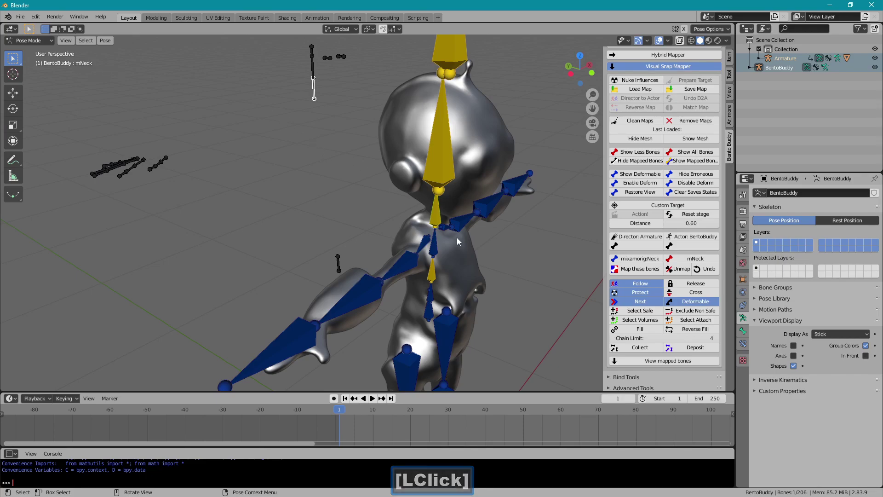
left_click(635, 275)
key("r")
right_click(472, 141)
left_click(317, 81)
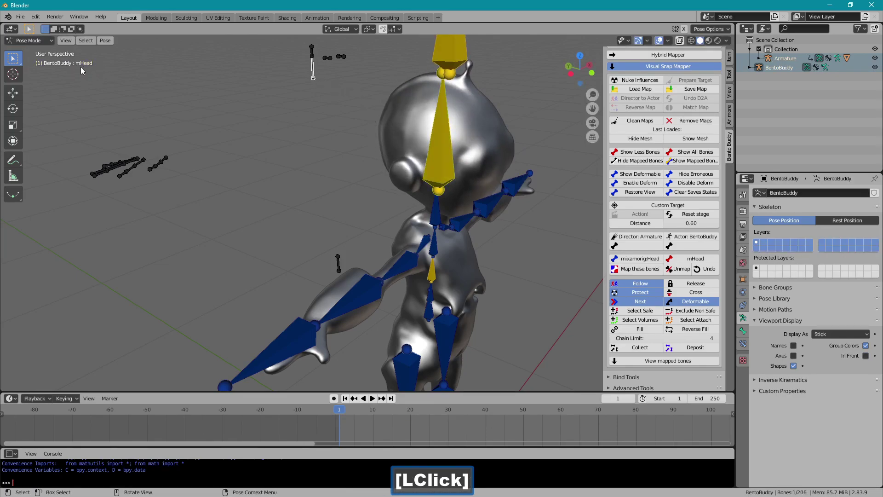
left_click(621, 272)
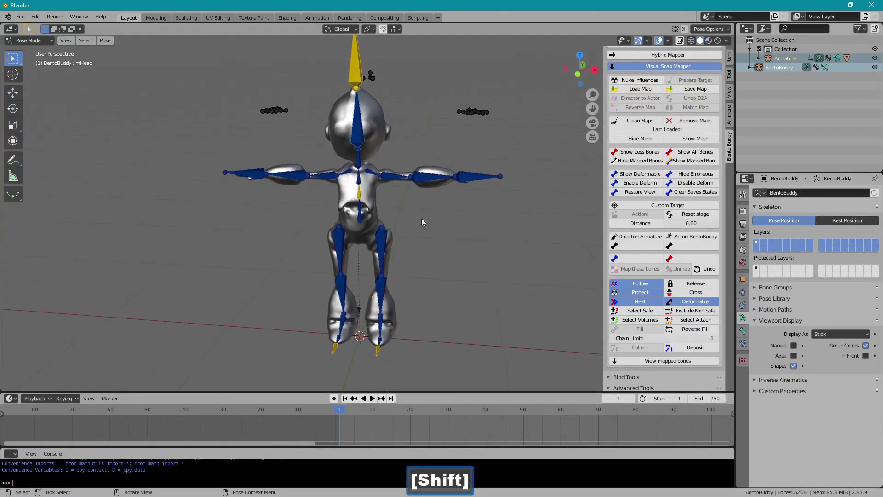
Apply the Bento Buddy mapping so the template skeleton is removed, leaving only the Armature
left_click(689, 219)
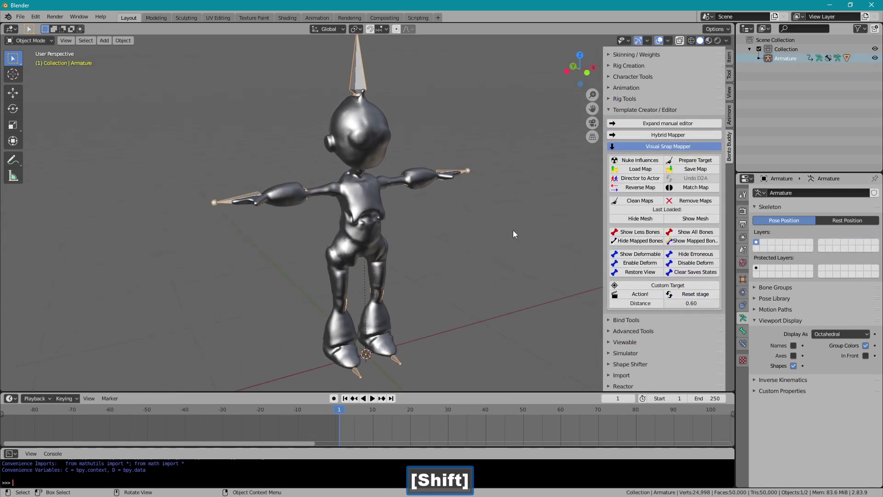
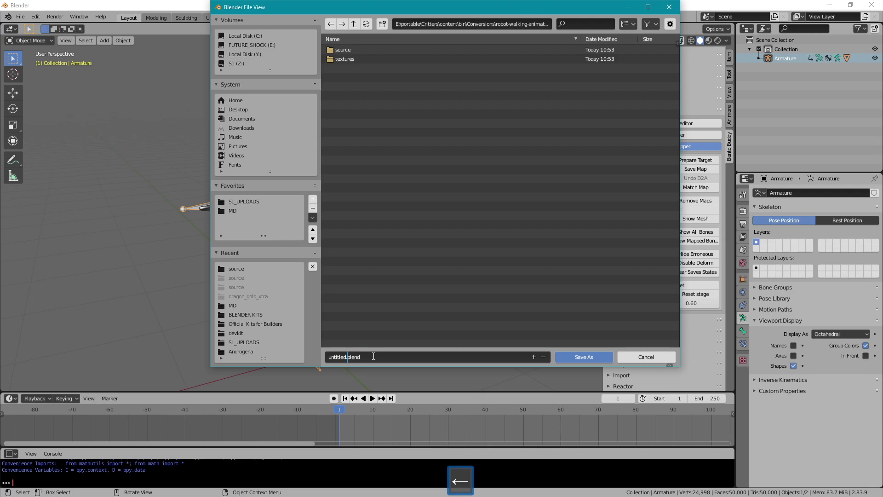
Replace 'untitled' with 'robot wlking' and save the .blend into the robot-walking-animated folder
key("BackSpace")
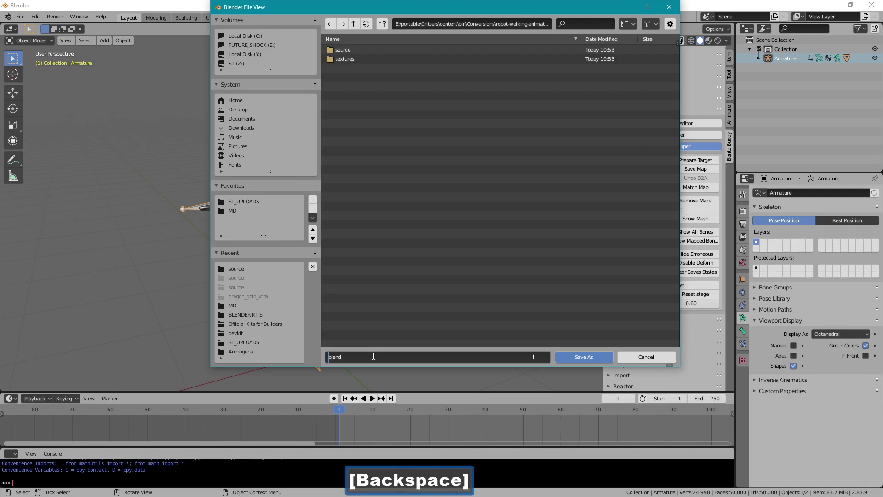
type("robot")
key("space")
type("wlking")
left_click(563, 359)
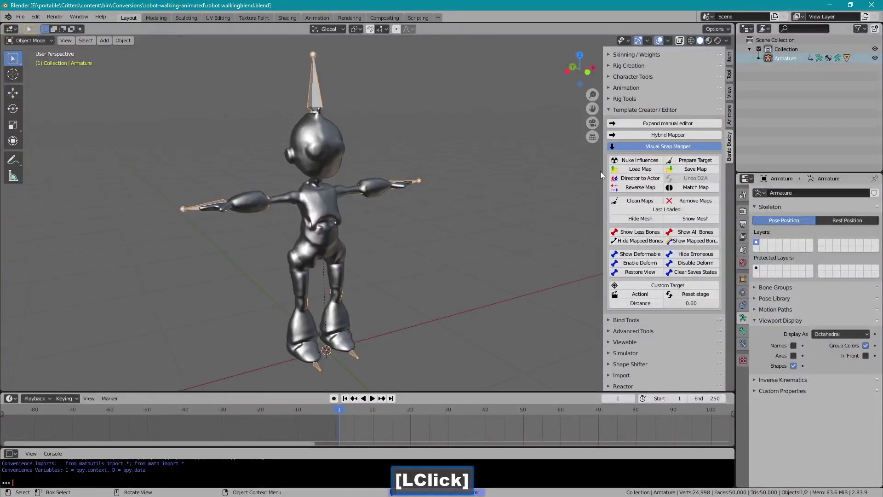
Convert a copy of the robot rig to Second Life bones with the Character Converter
left_click(617, 116)
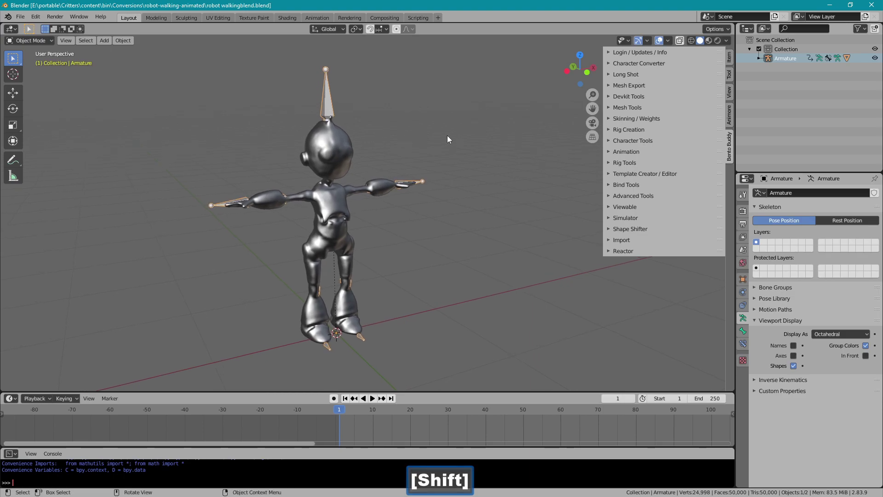
left_click(624, 67)
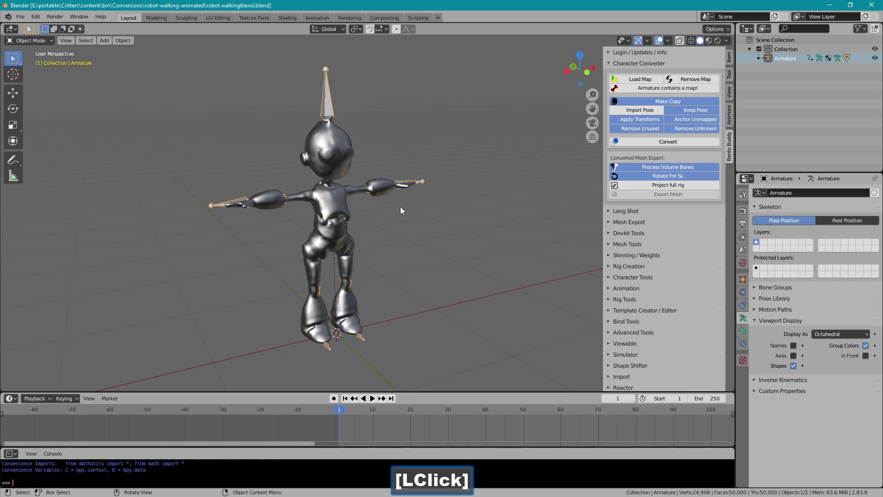
key("g")
right_click(368, 173)
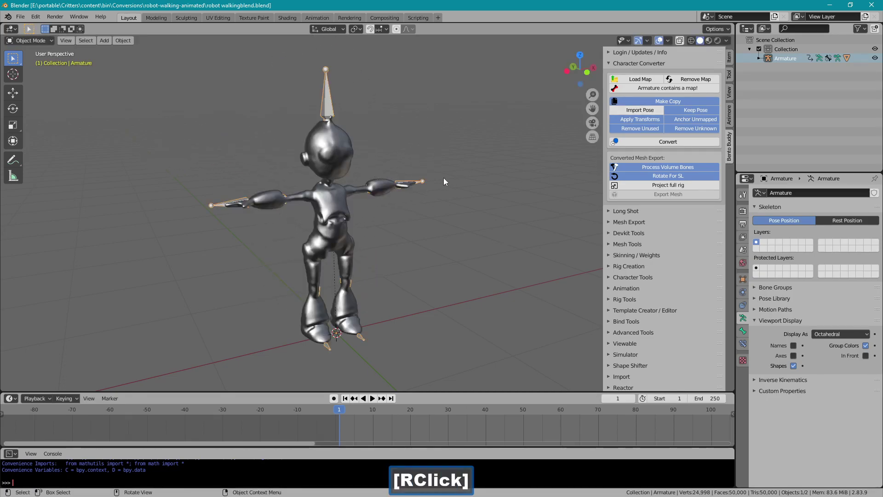
left_click(636, 145)
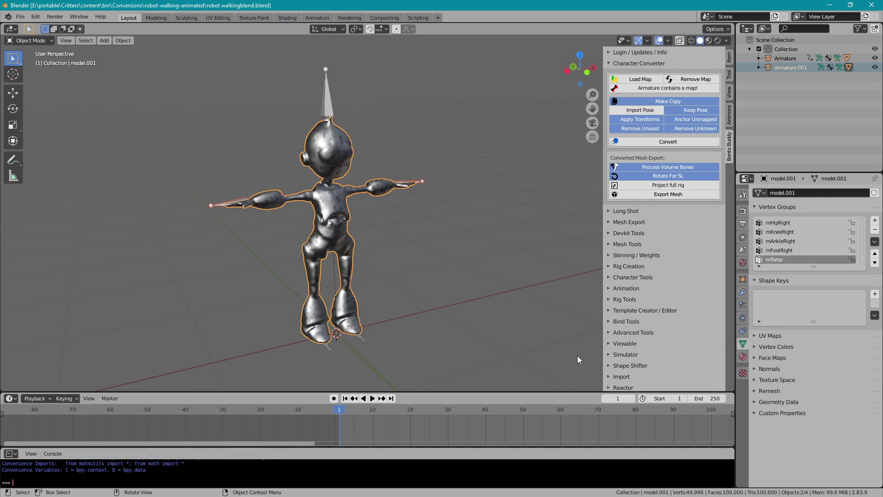
Export the converted robot as mesh, delete the copy, and play the Armature's walk to check
key("g")
left_click(290, 292)
key("Delete")
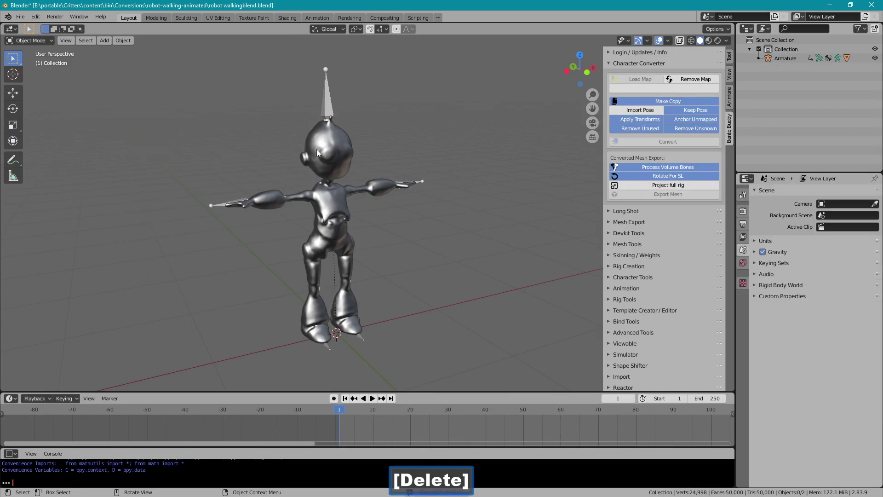
left_click(330, 110)
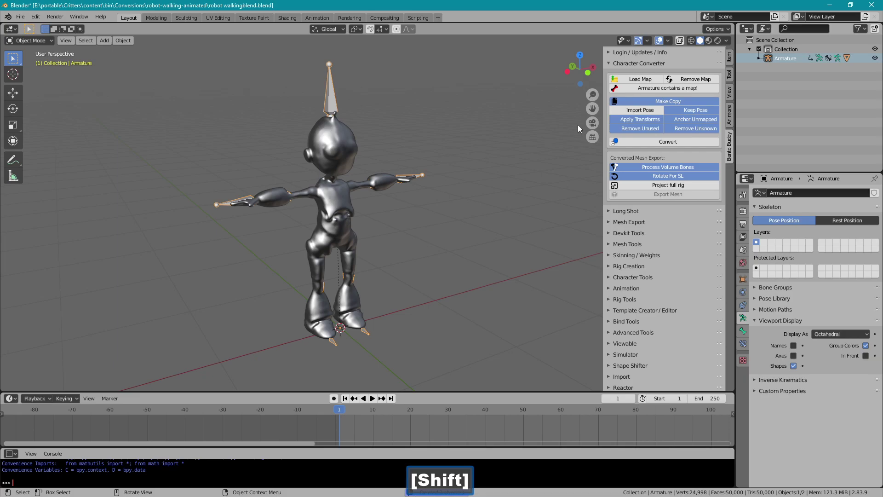
left_click(351, 413)
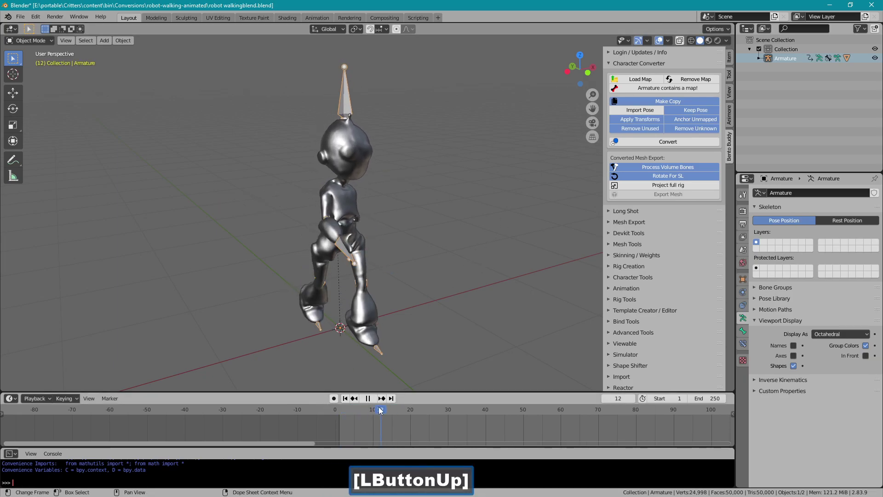
Run Retarget Motion with Glue (Custom Rig) on to create a BentoBuddy skeleton following the robot
left_click(349, 403)
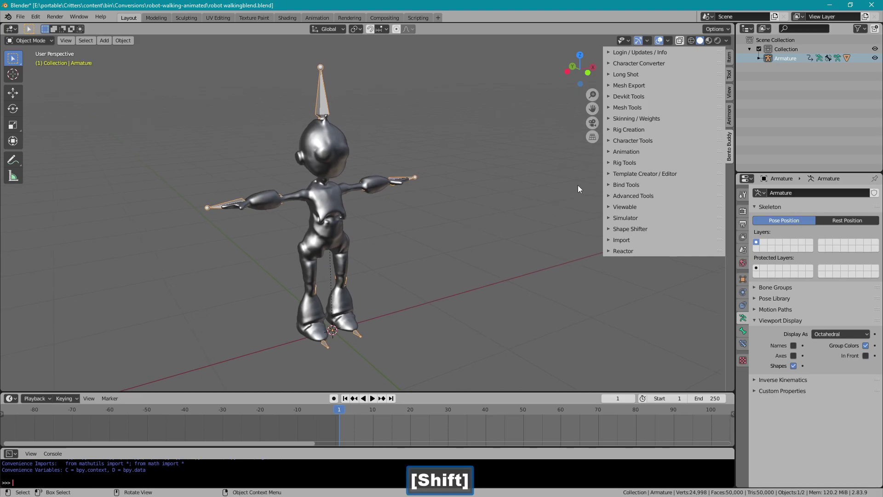
left_click(619, 145)
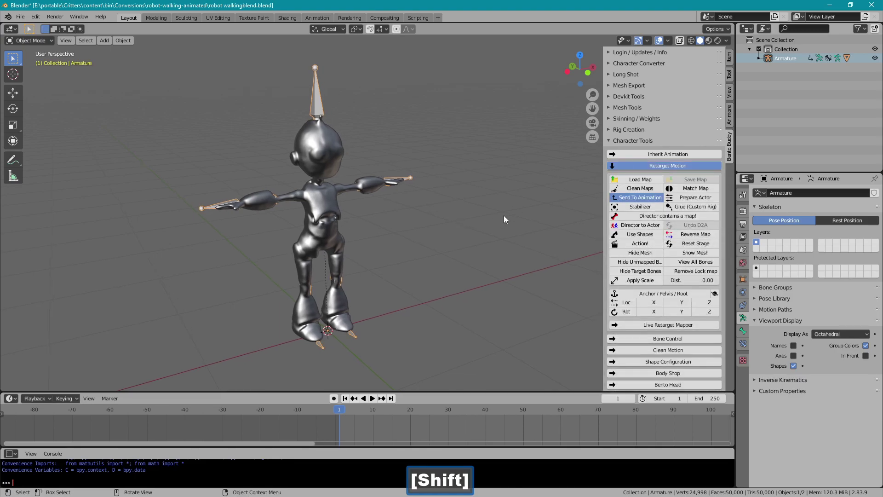
left_click(686, 210)
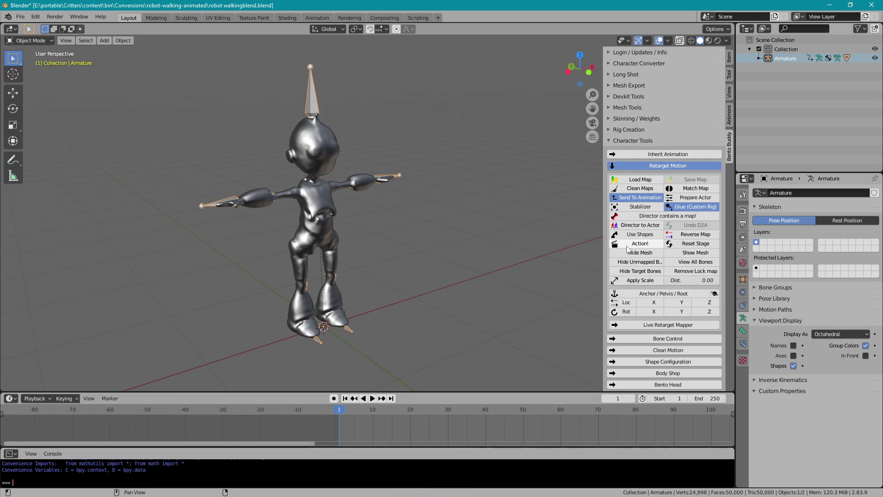
left_click(629, 249)
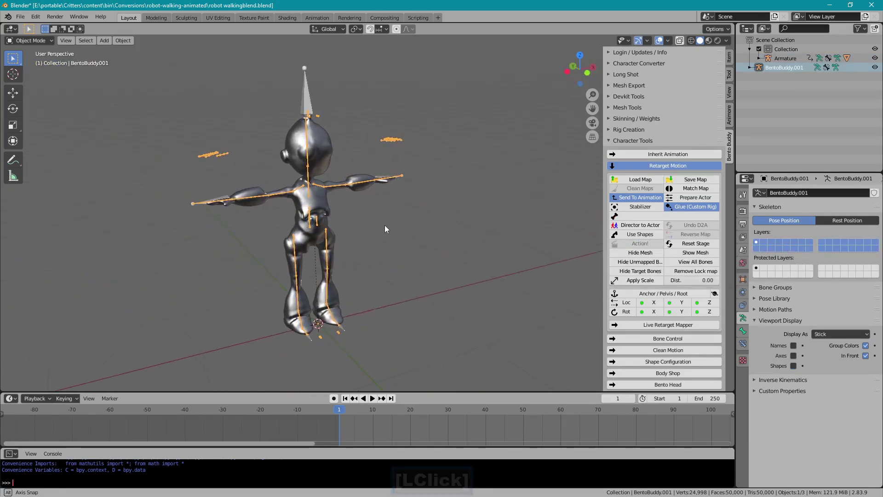
Export the looping walk at base priority 4 as animation.anim, then Reset Stage to clear the Bento skeleton
left_click(615, 143)
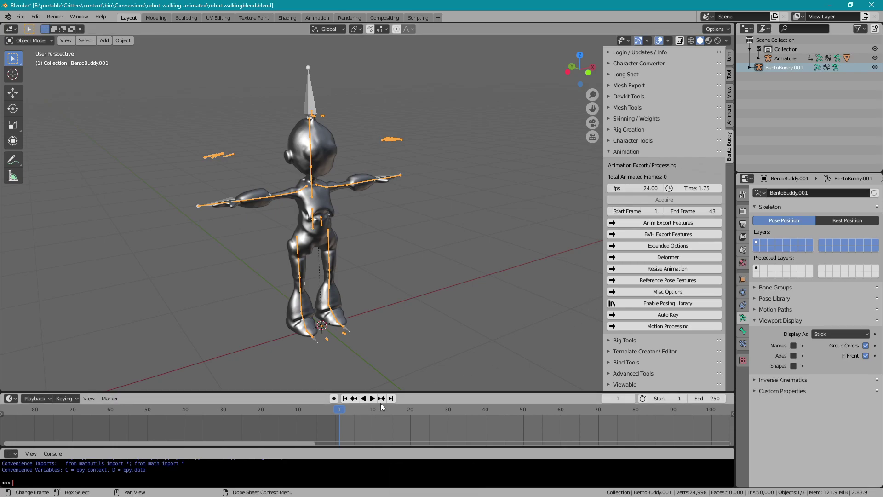
left_click(641, 224)
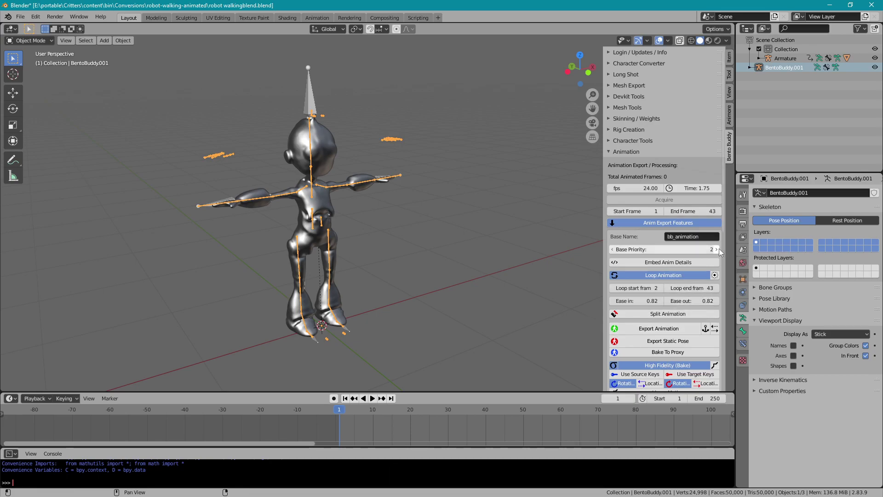
left_click(721, 252)
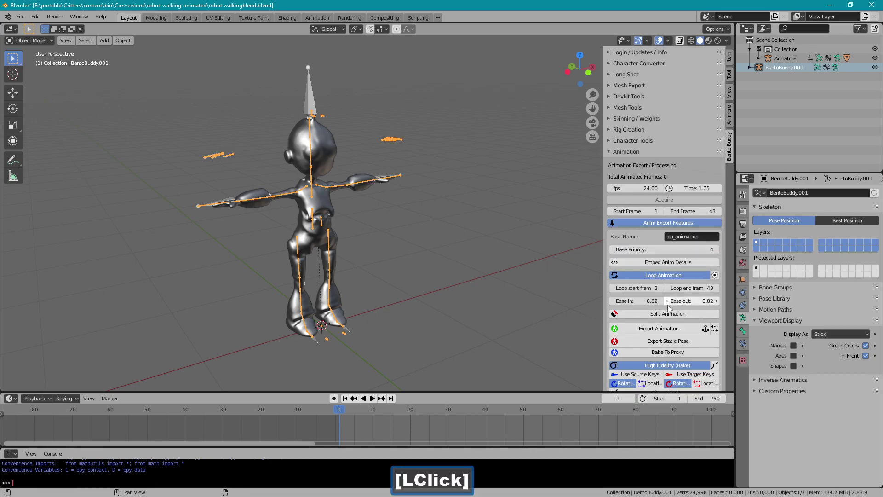
left_click(654, 327)
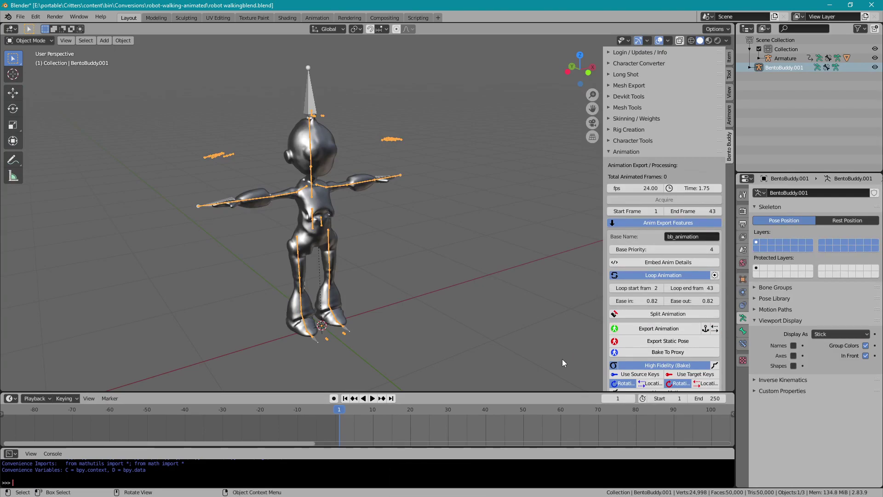
left_click(626, 147)
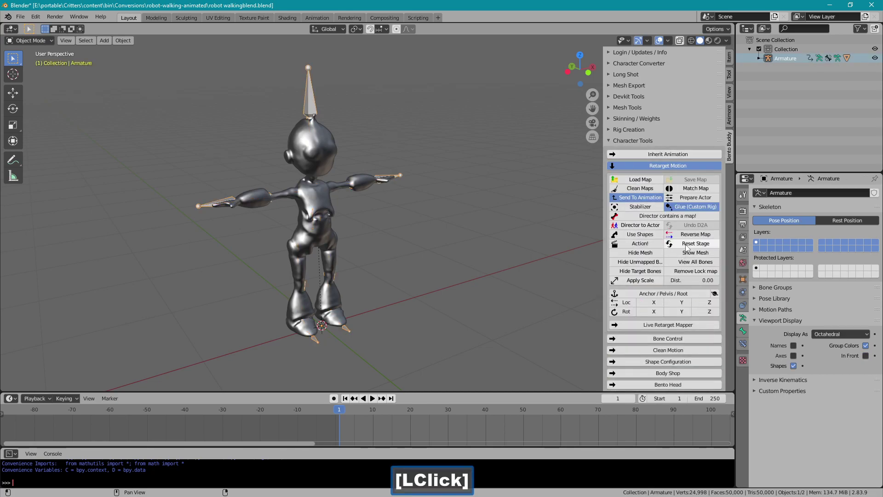
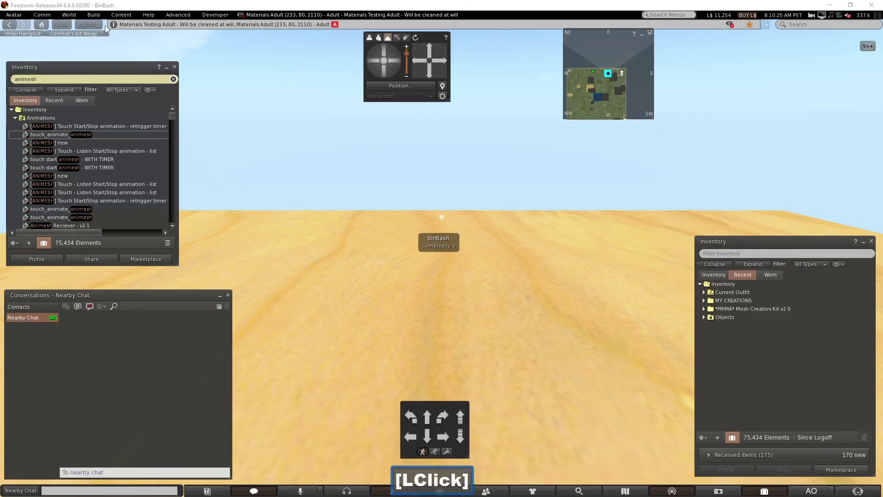
Start a Mesh Model upload from Build > Upload to browse the SL_UPLOADS .dae files
left_click(92, 19)
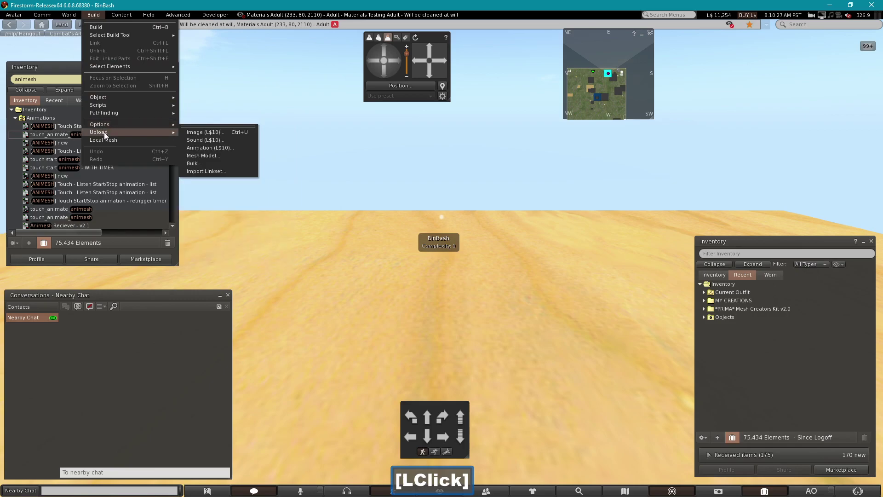
left_click(198, 123)
left_click(201, 160)
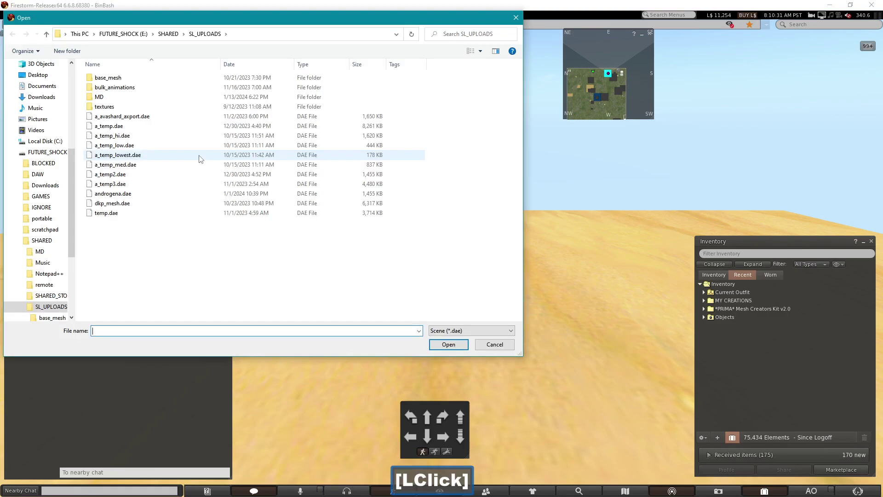
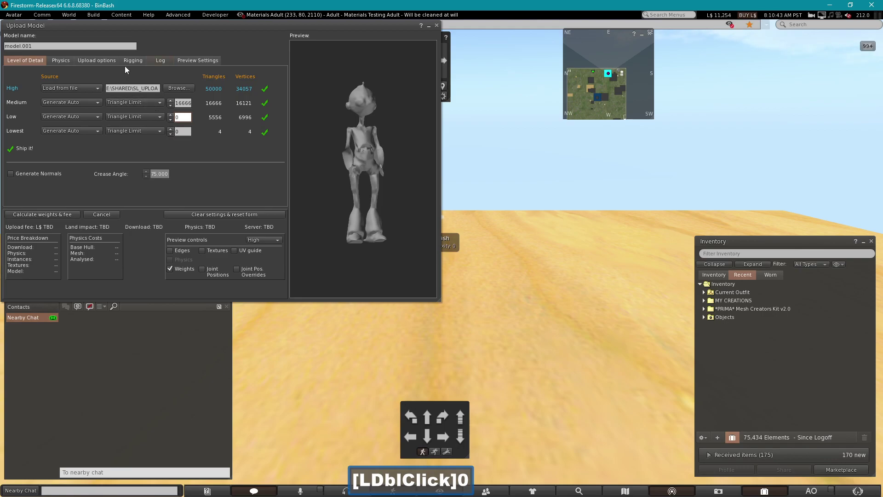
Include skin weights and joint positions, calculate the L$14 fee, and upload model.001
left_click(109, 65)
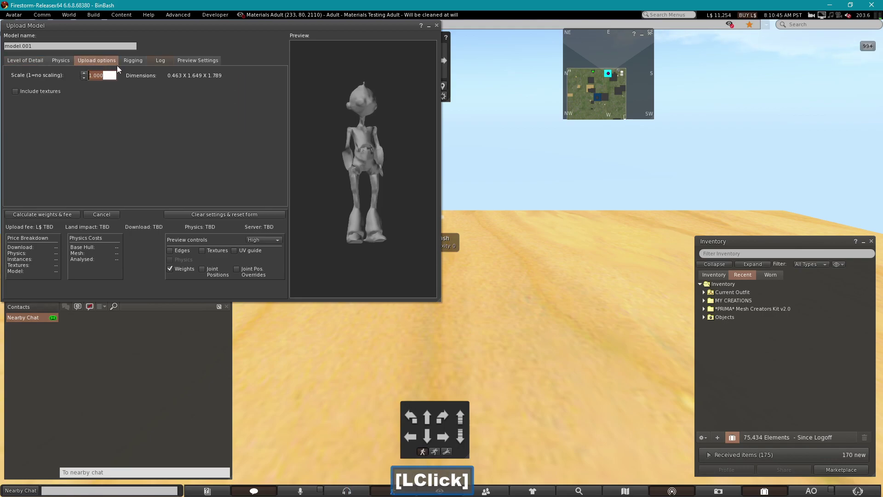
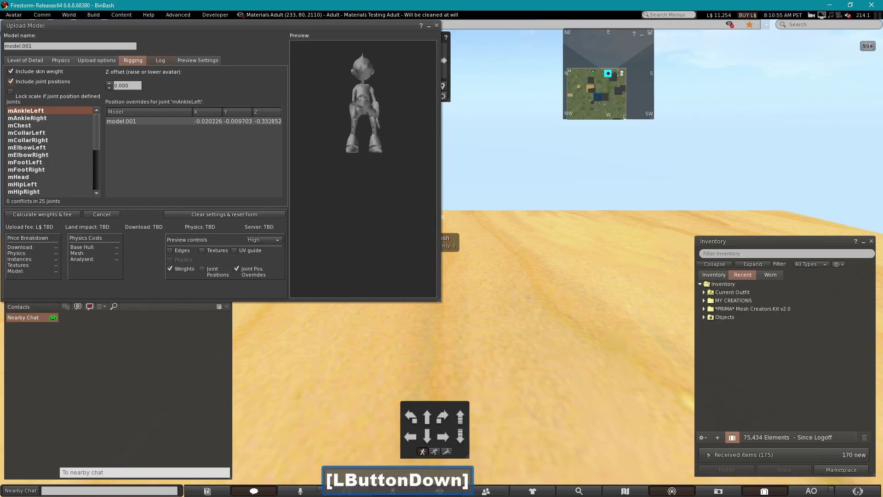
left_click(751, 281)
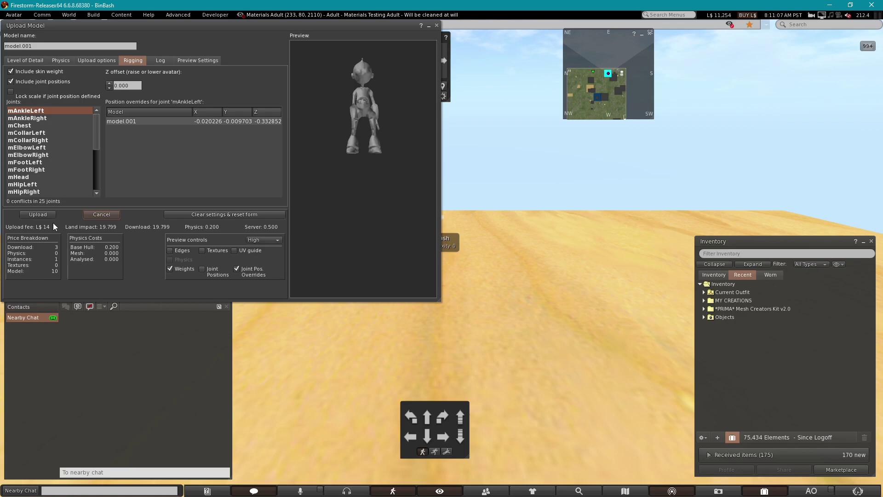
left_click(47, 219)
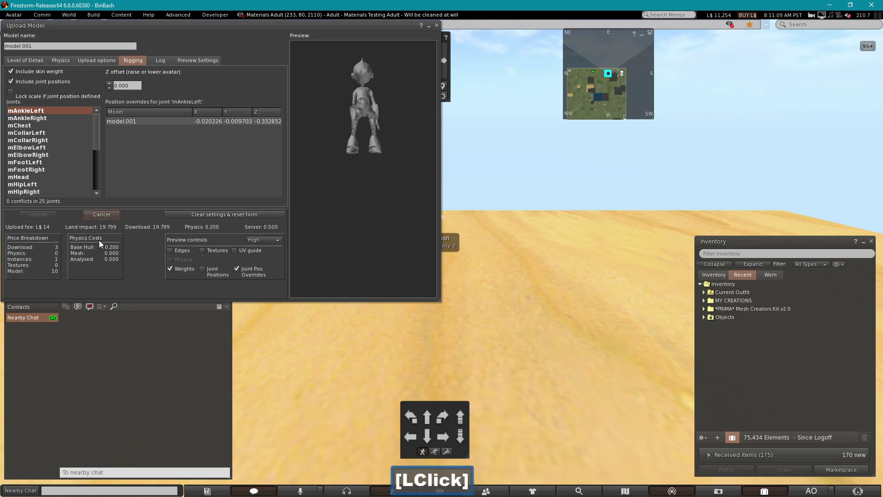
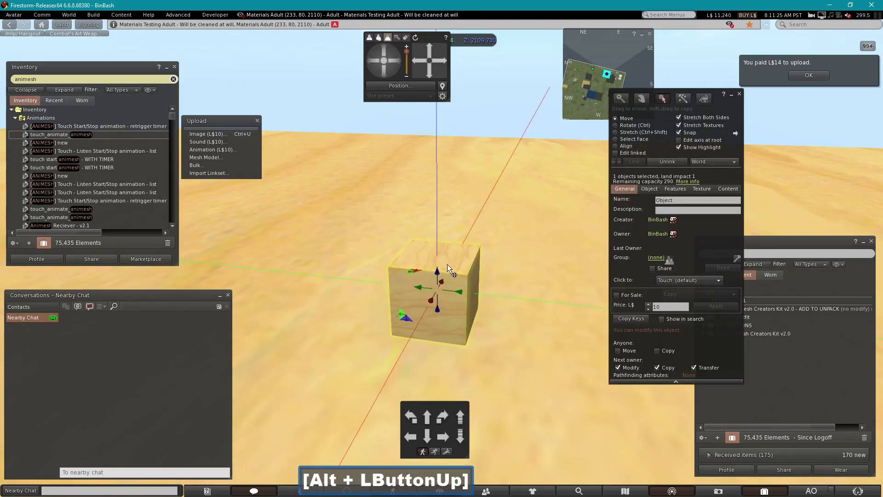
Drop touch_animate_animesh into the box's Content and rez model.001 on top of the box
left_click(725, 191)
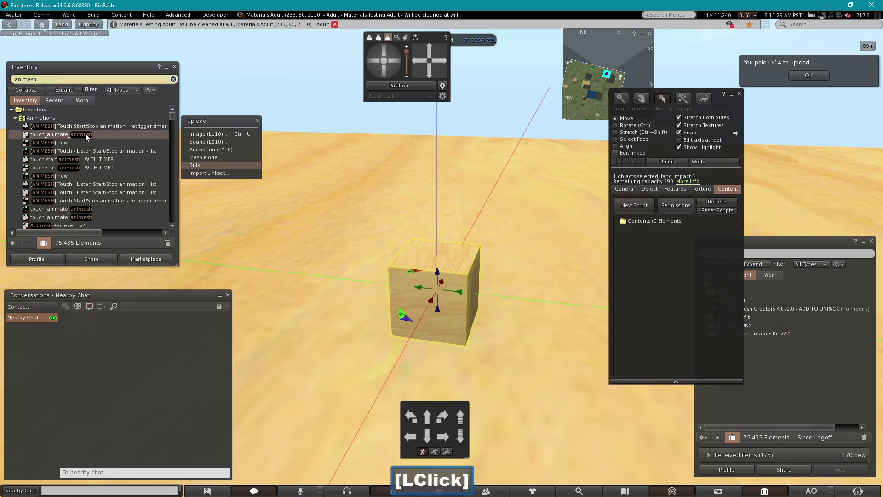
left_click(122, 136)
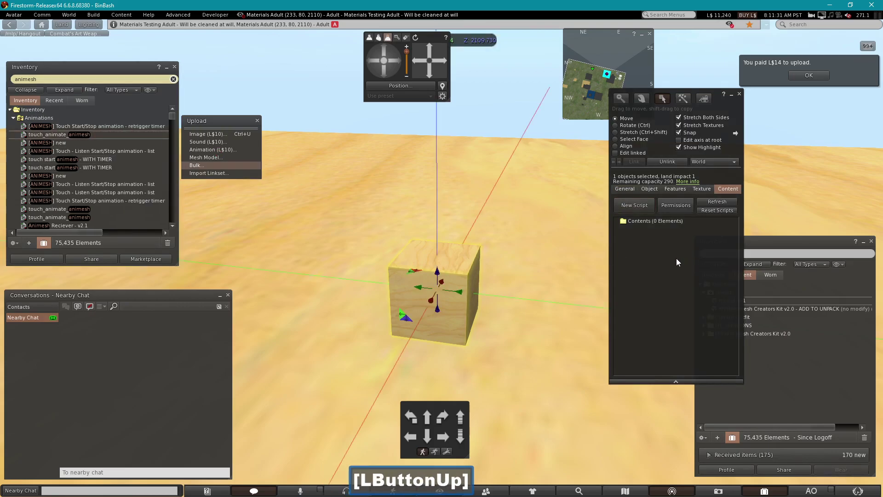
left_click(755, 244)
left_click(722, 302)
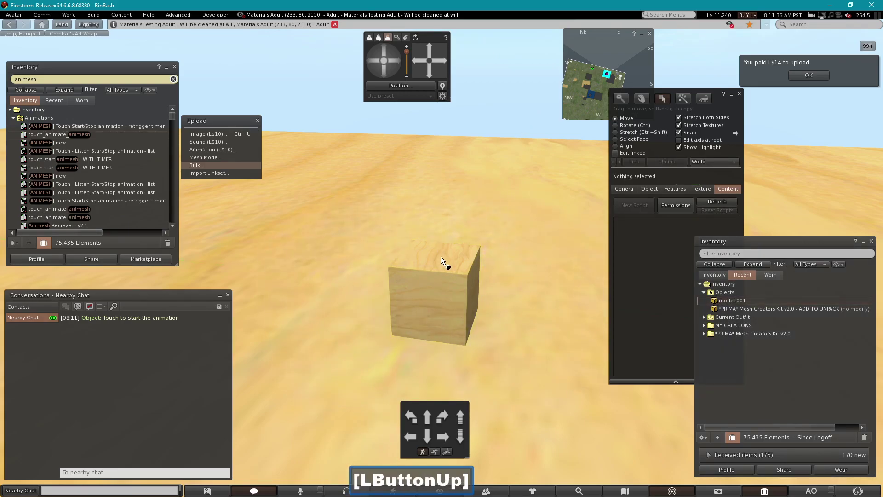
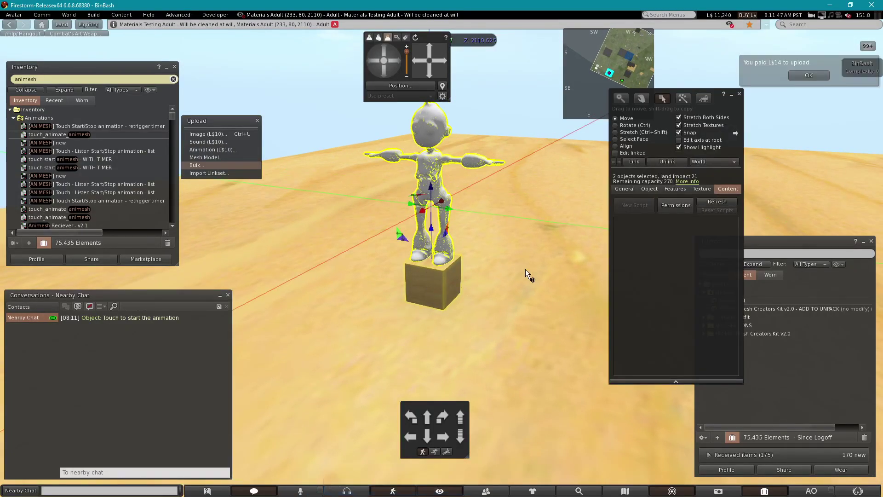
Link robot and box, upload the walk animation for L$10, and tick Animated Mesh in Features
left_click(632, 167)
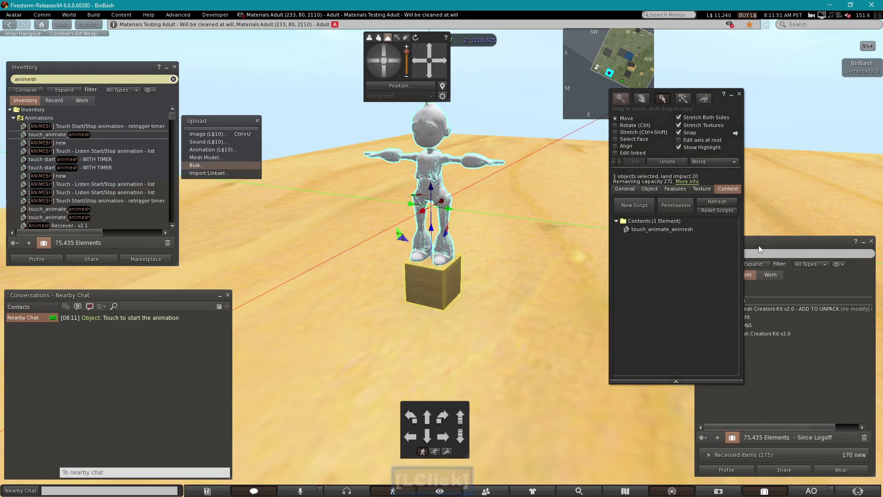
left_click(761, 249)
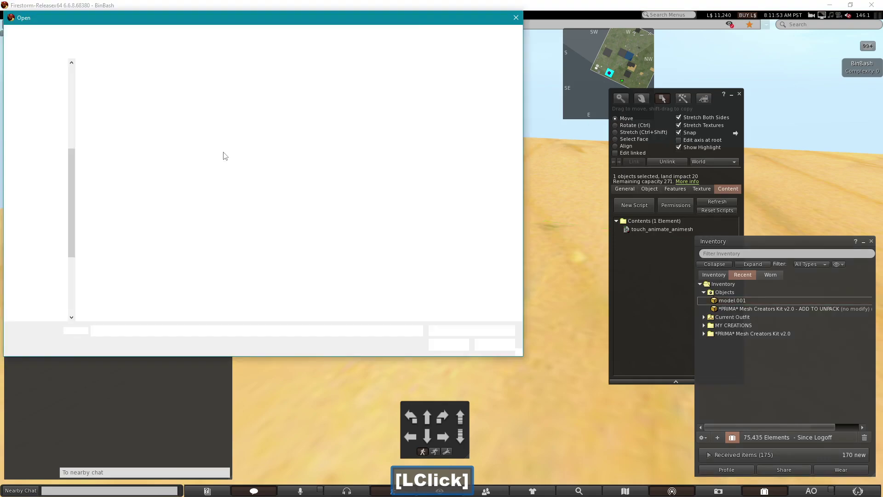
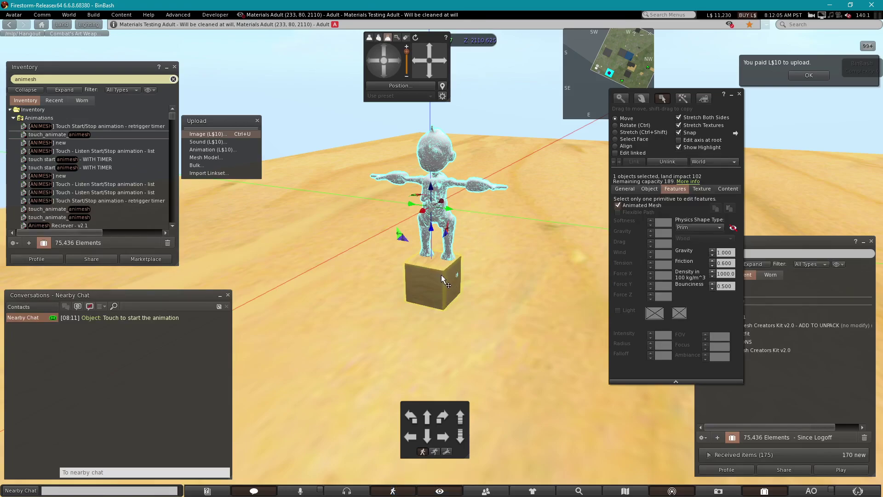
left_click(497, 273)
double_click(449, 287)
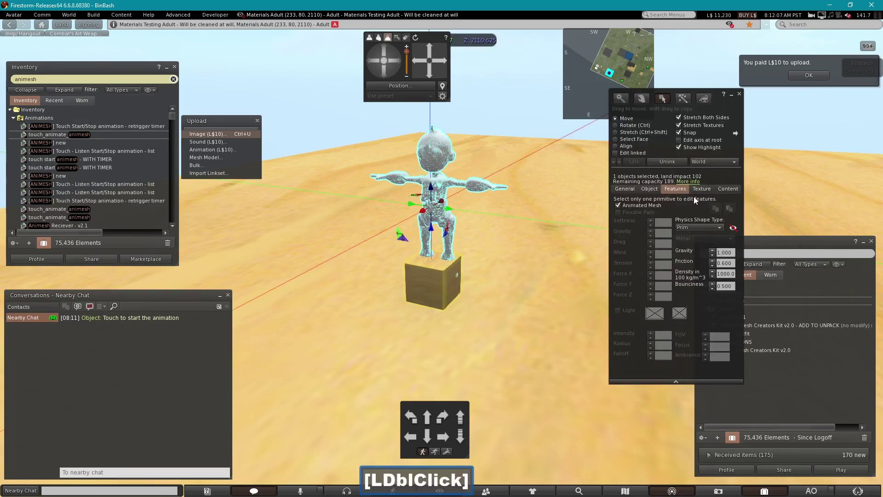
With Edit linked on, select the box part and raise its transparency to 70
left_click(701, 191)
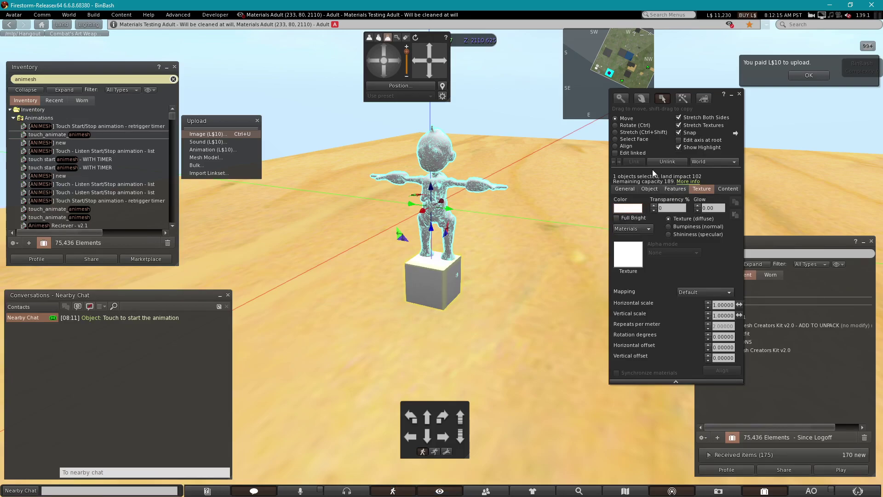
left_click(637, 155)
double_click(568, 219)
left_click(429, 278)
left_click(655, 208)
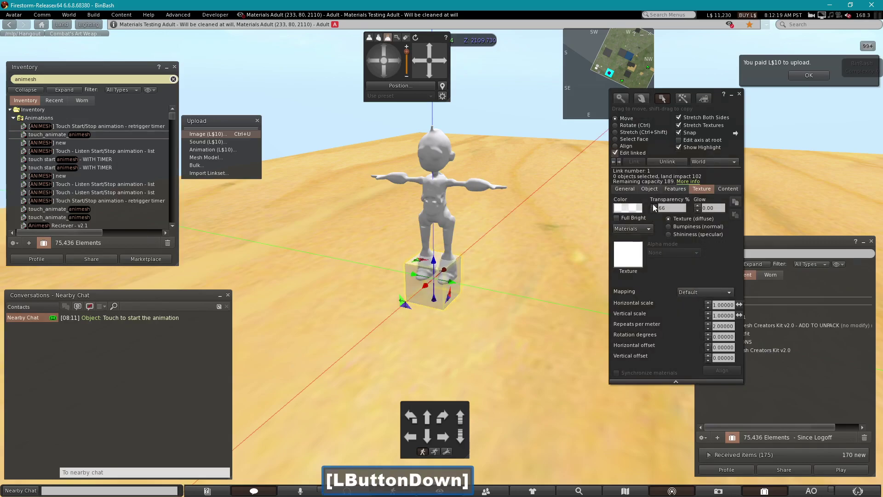
left_click(657, 216)
double_click(657, 216)
left_click(658, 216)
double_click(657, 216)
left_click(658, 215)
double_click(657, 216)
left_click(657, 216)
double_click(657, 216)
Set the box's colour to cyan in the Color Picker and confirm
left_click(657, 215)
double_click(657, 216)
left_click(630, 216)
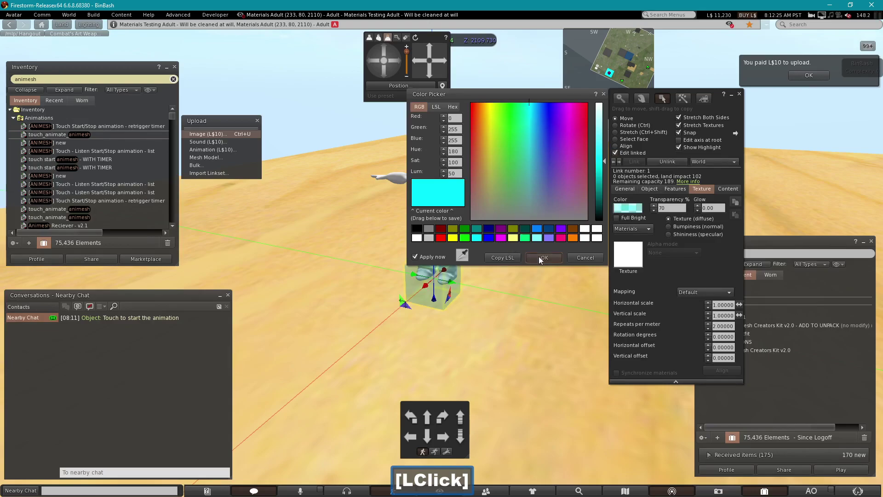
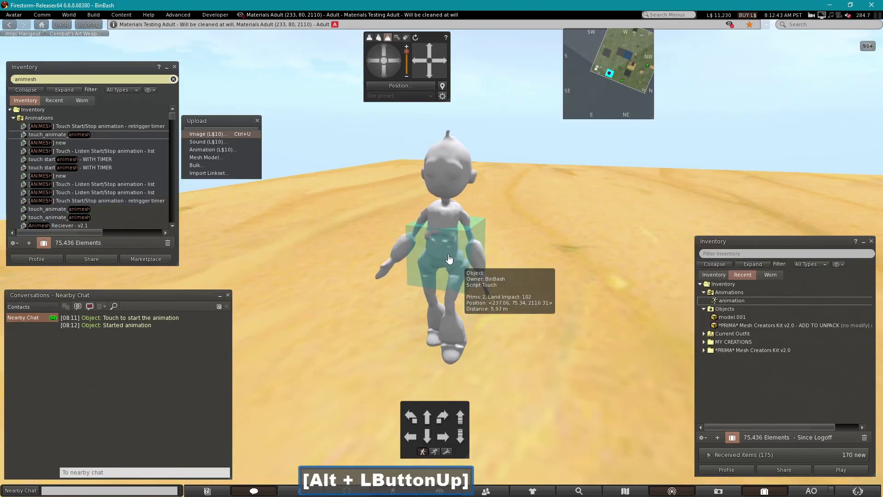
Bulk upload the default.011 robot texture PNGs from the robot-walking folder
left_click(747, 309)
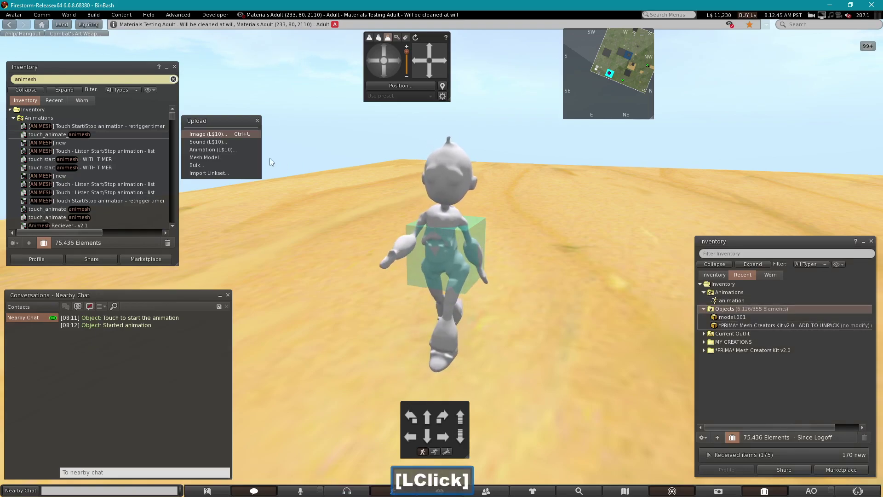
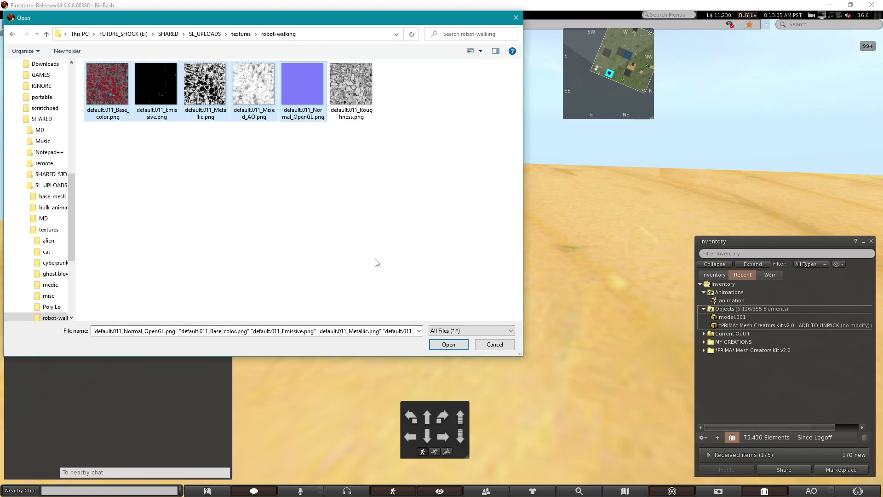
left_click(439, 345)
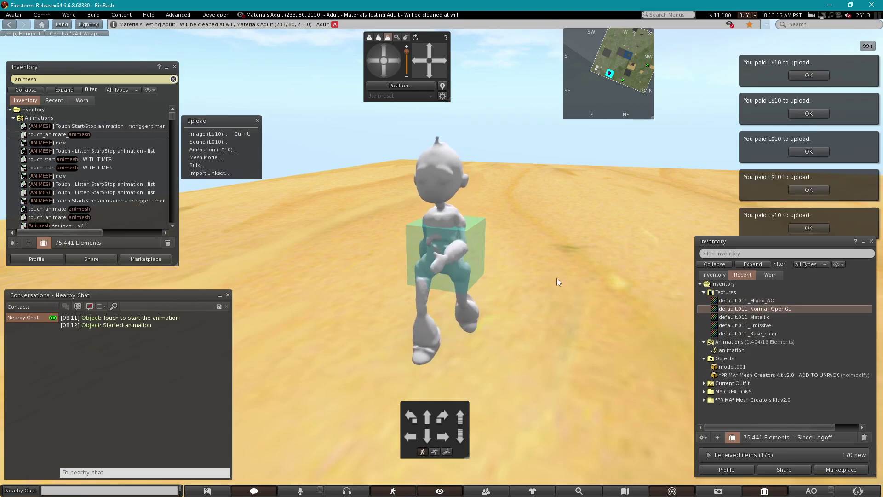
Edit the linked robot part and apply the Base_color texture to it
right_click(446, 213)
double_click(467, 228)
left_click(619, 155)
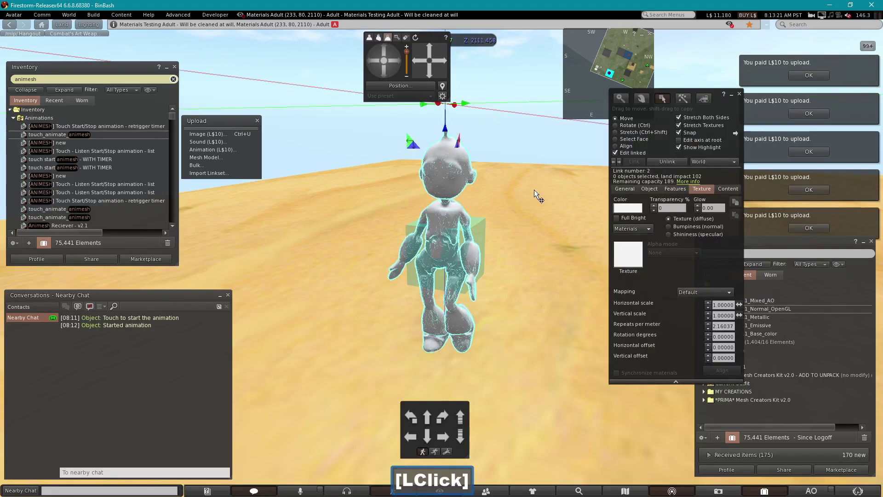
left_click(697, 173)
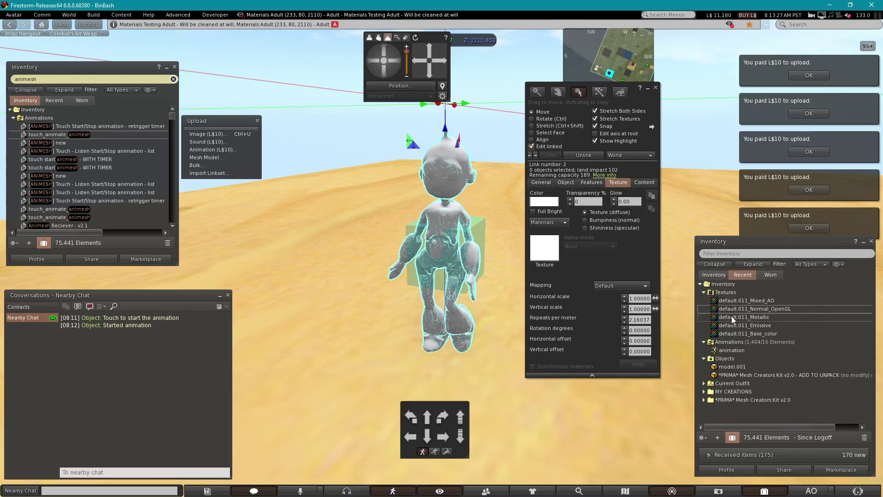
left_click(733, 333)
left_click(740, 332)
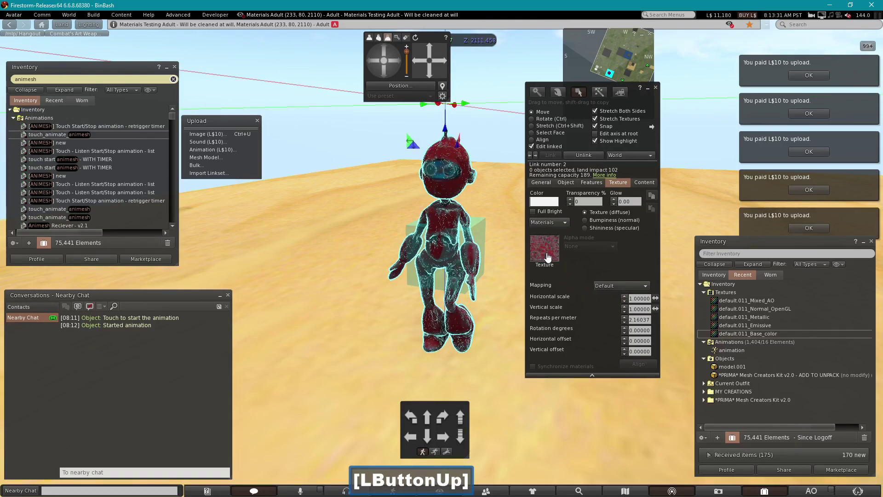
Apply Normal_OpenGL as Bumpiness and Metallic as Shininess on the robot
double_click(586, 224)
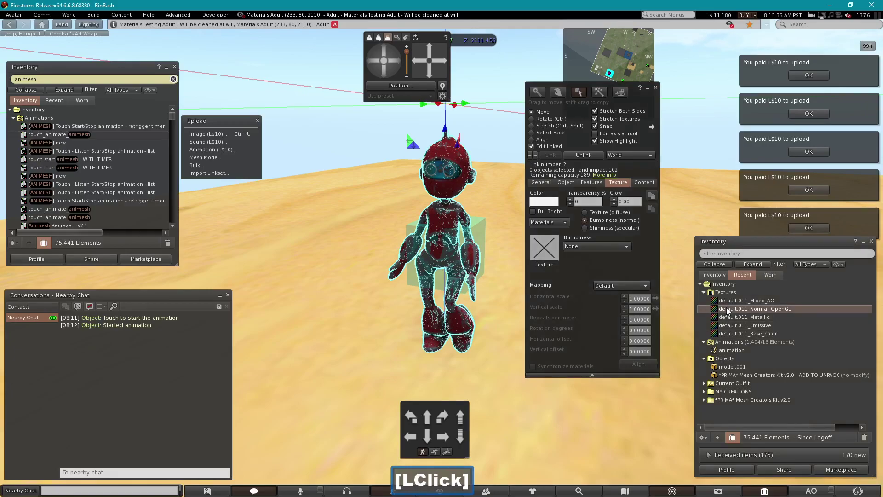
left_click(729, 309)
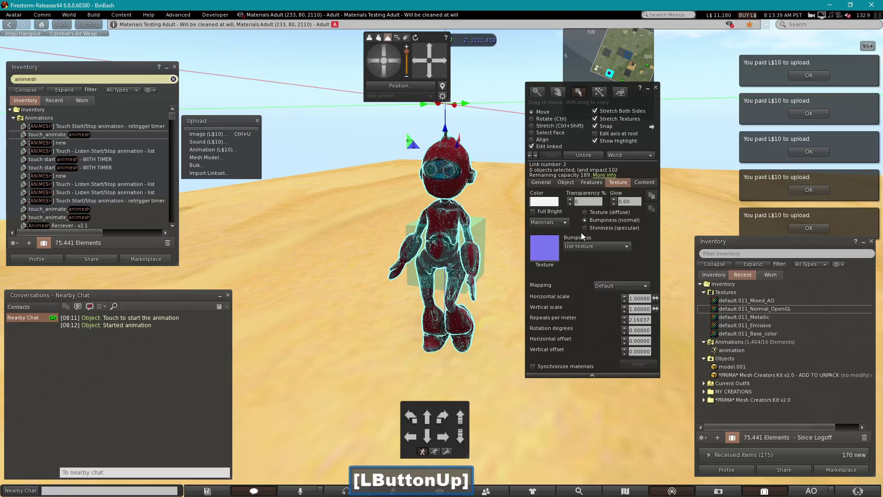
left_click(586, 231)
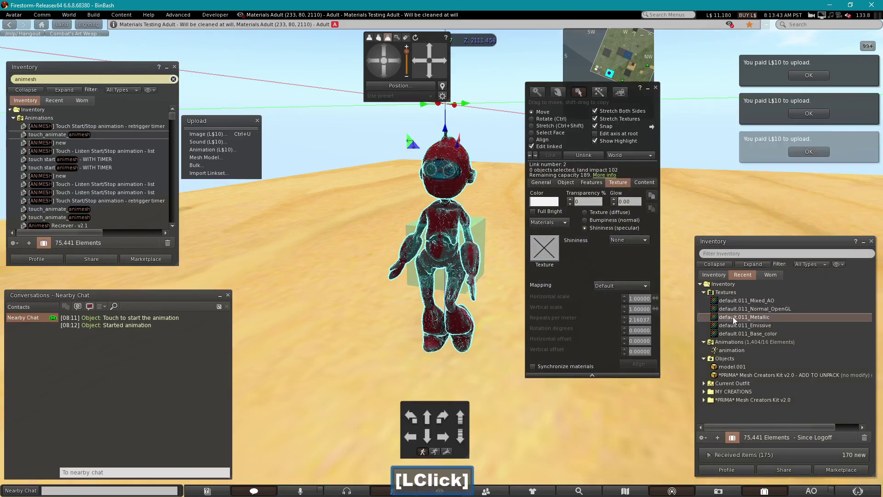
left_click(739, 319)
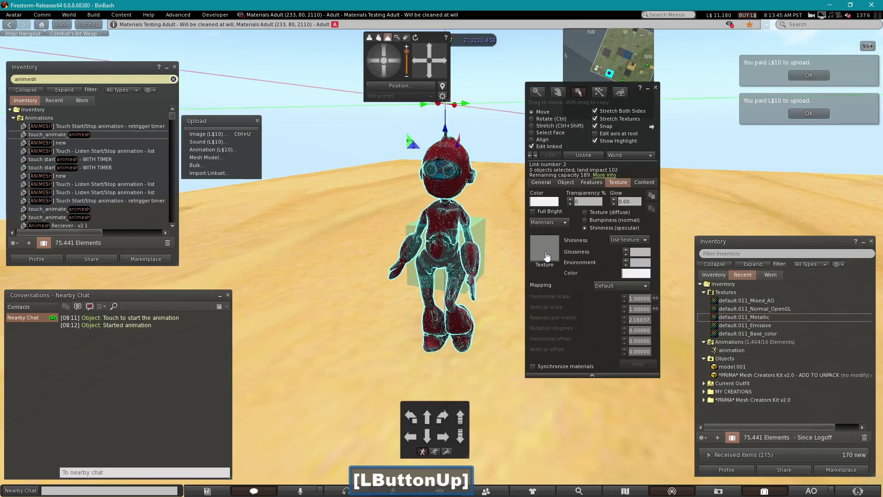